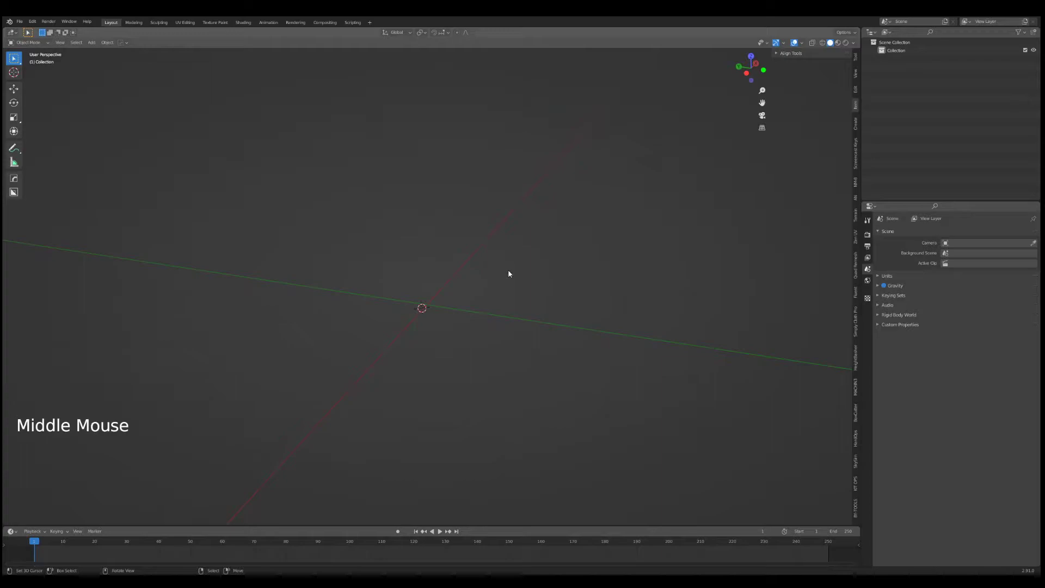
Add a Bezier curve and drag its control points along X and Y into a vase profile.
key("shift+a")
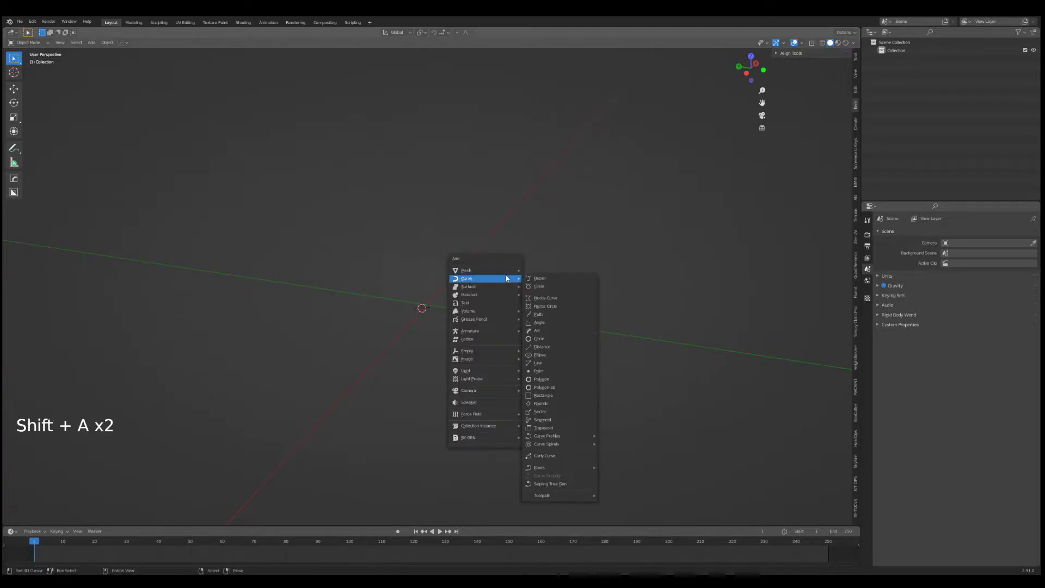
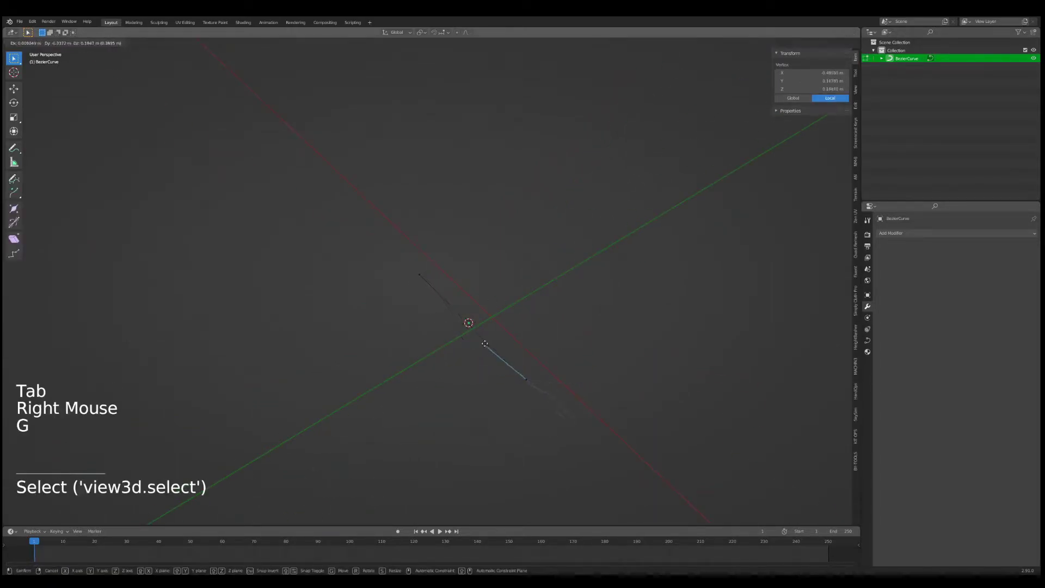
key("g")
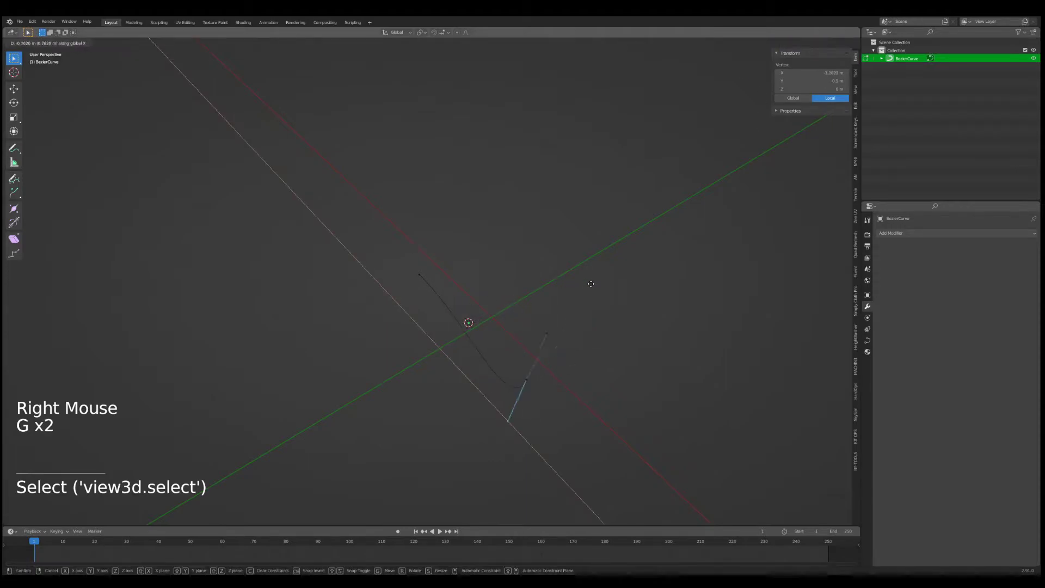
key("g")
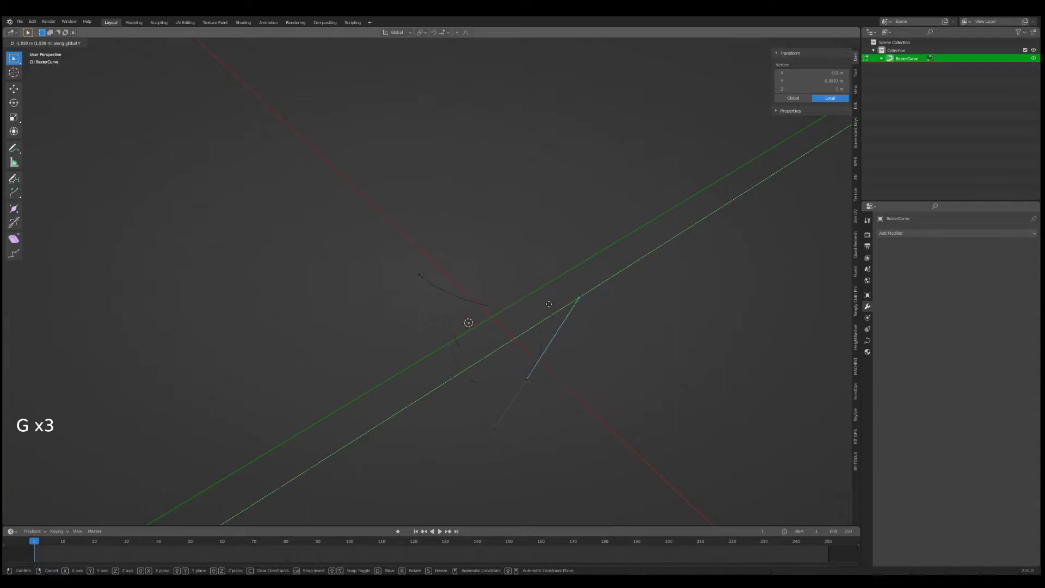
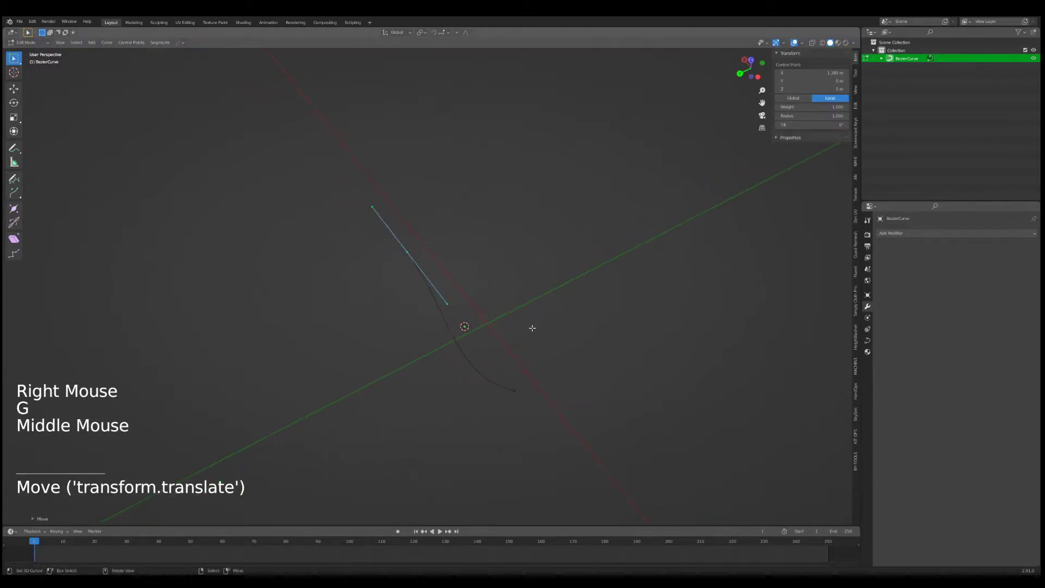
From top view, add a NURBS path beside the Bezier curve and begin editing its points.
key("KP_1")
key("KP_7")
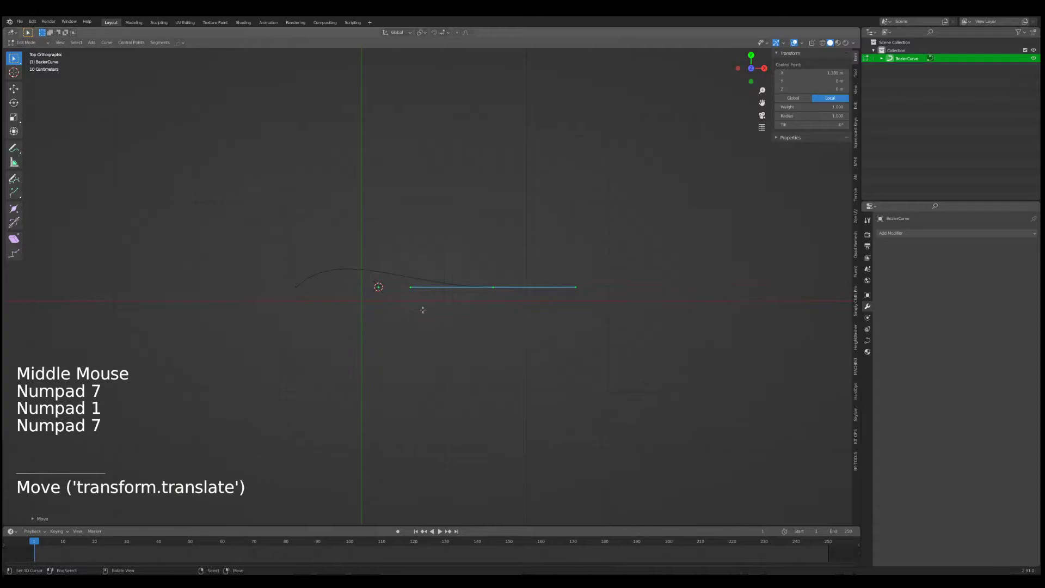
key("Tab")
key("shift+a")
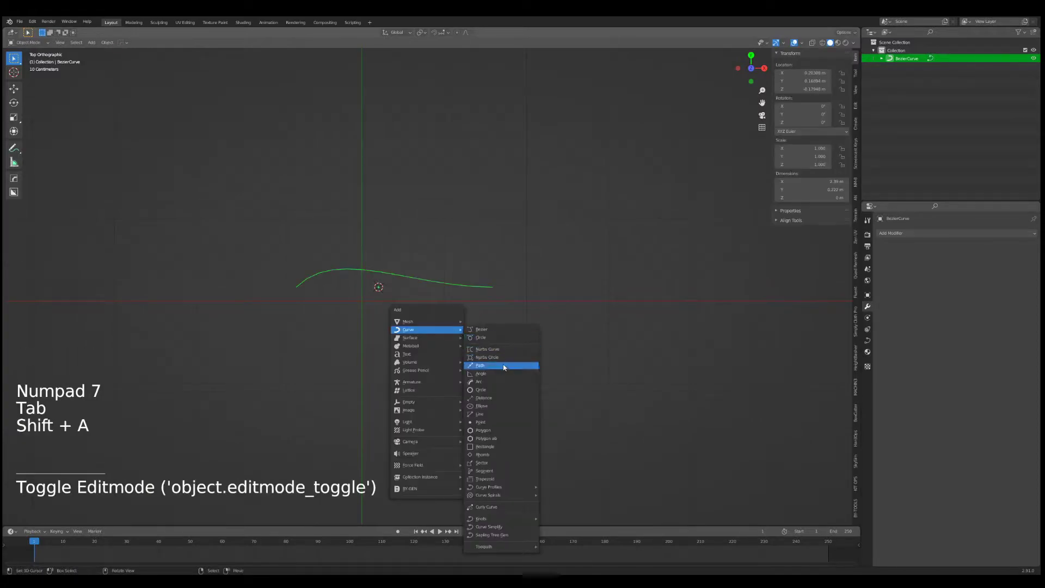
key("g")
key("g")
key("g")
key("Tab")
key("a")
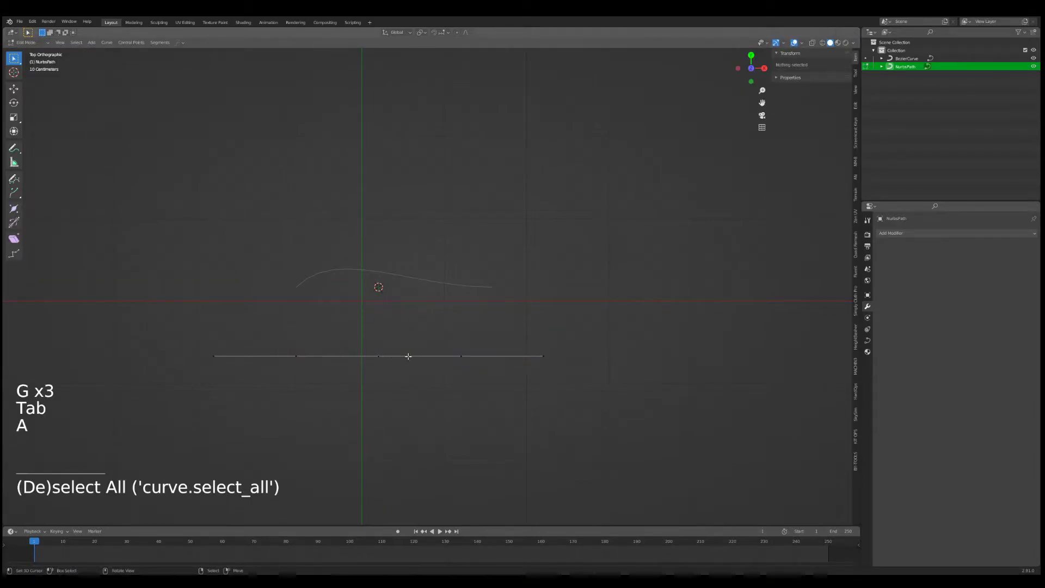
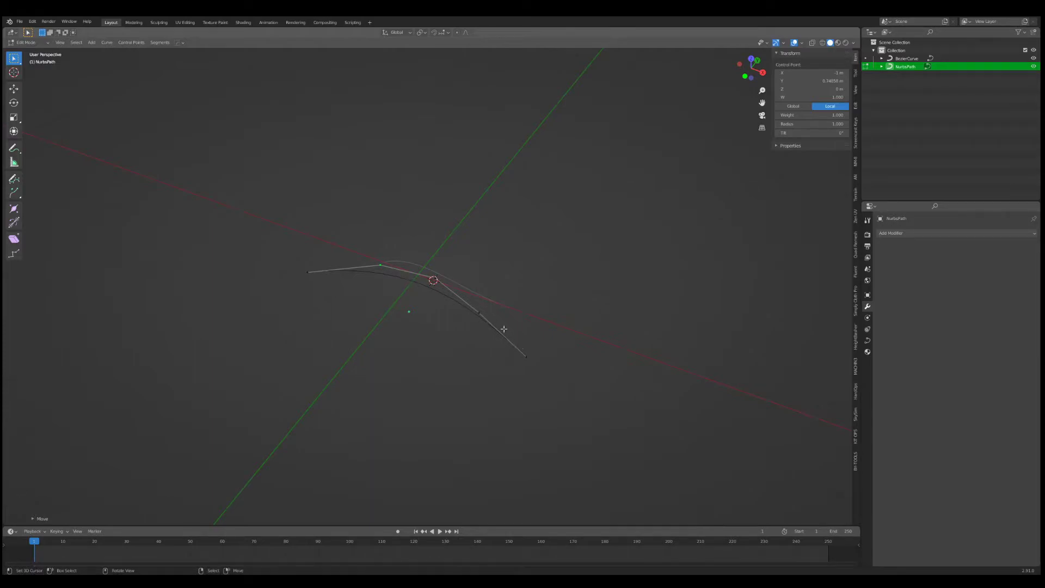
Bend the path's points into a second curved profile and return to Object Mode.
key("Tab")
middle_click(444, 301)
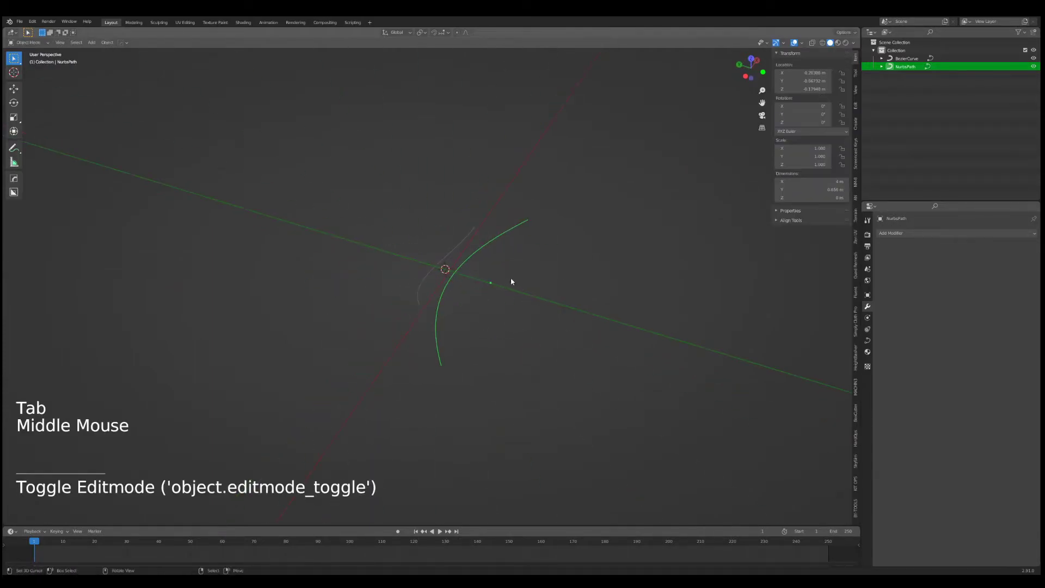
middle_click(489, 276)
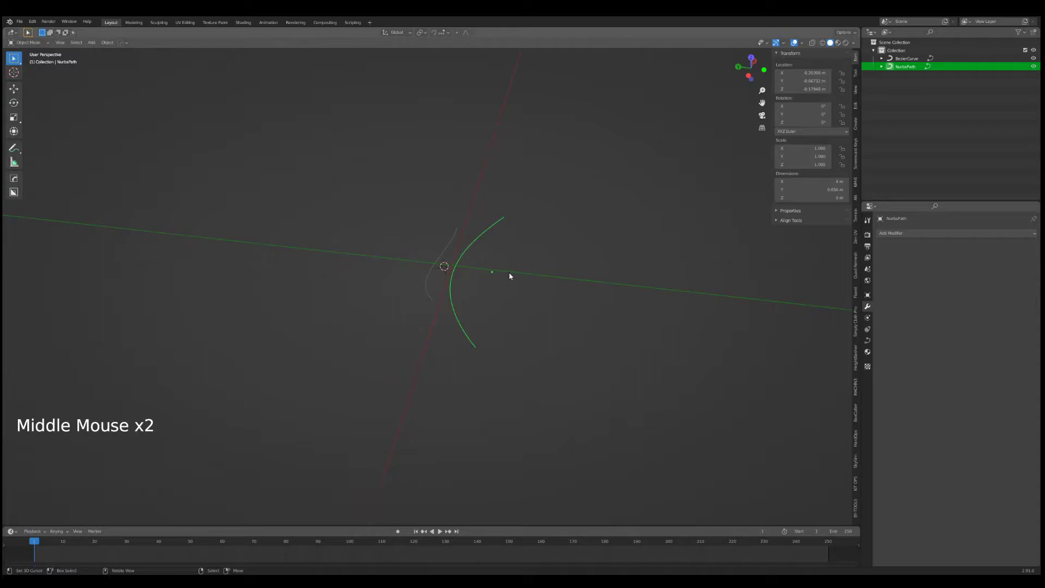
Rotate the Bezier curve 90° about X and -90° about Y so it stands upright, adjusting its end point.
right_click(440, 278)
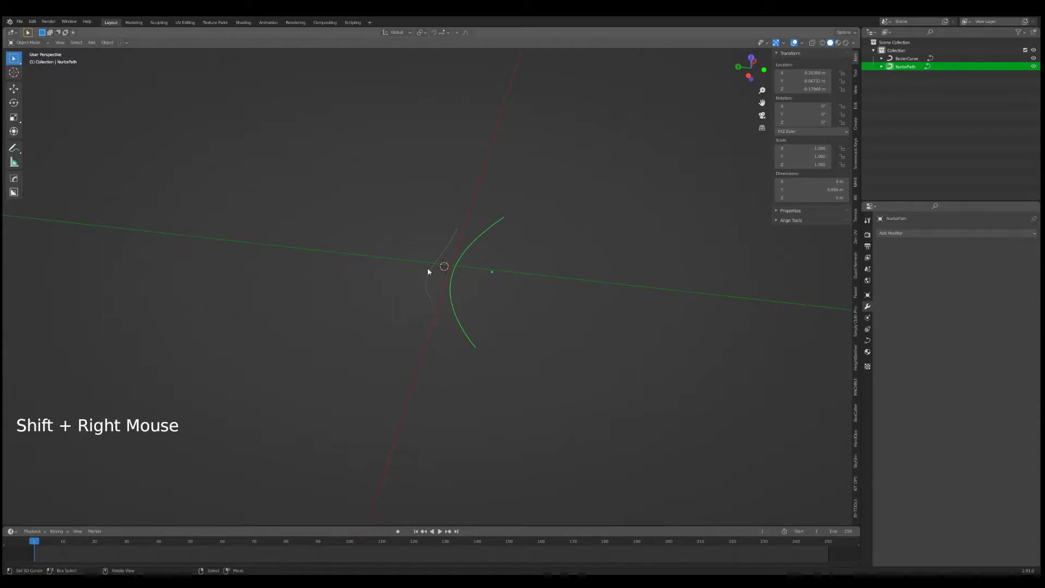
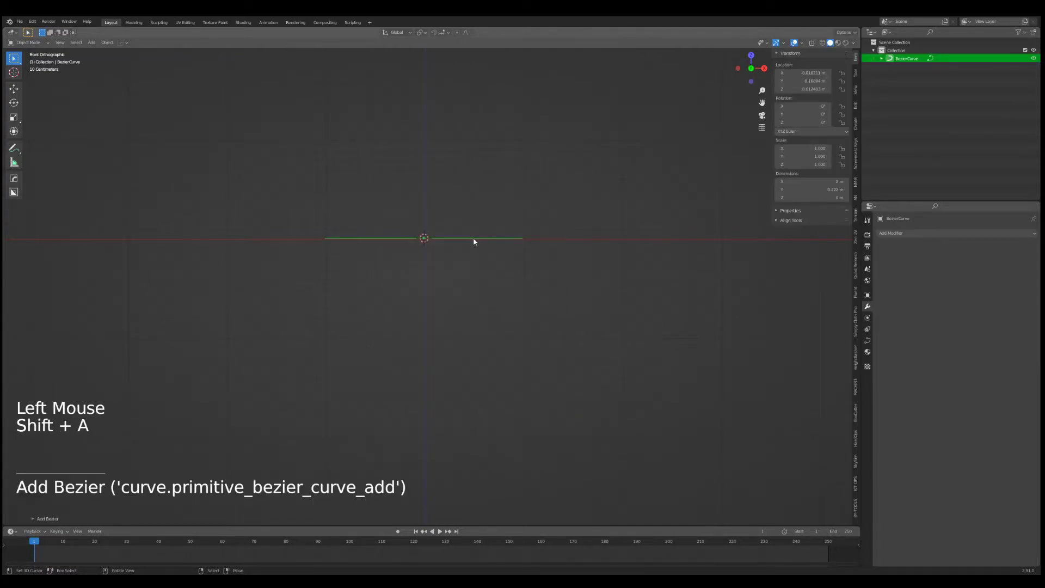
key("r")
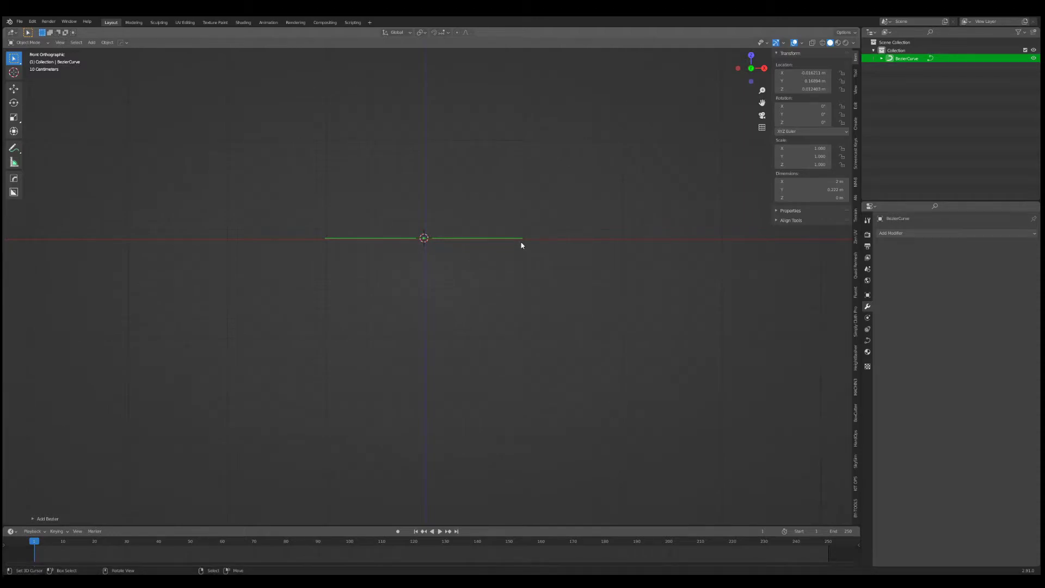
key("r")
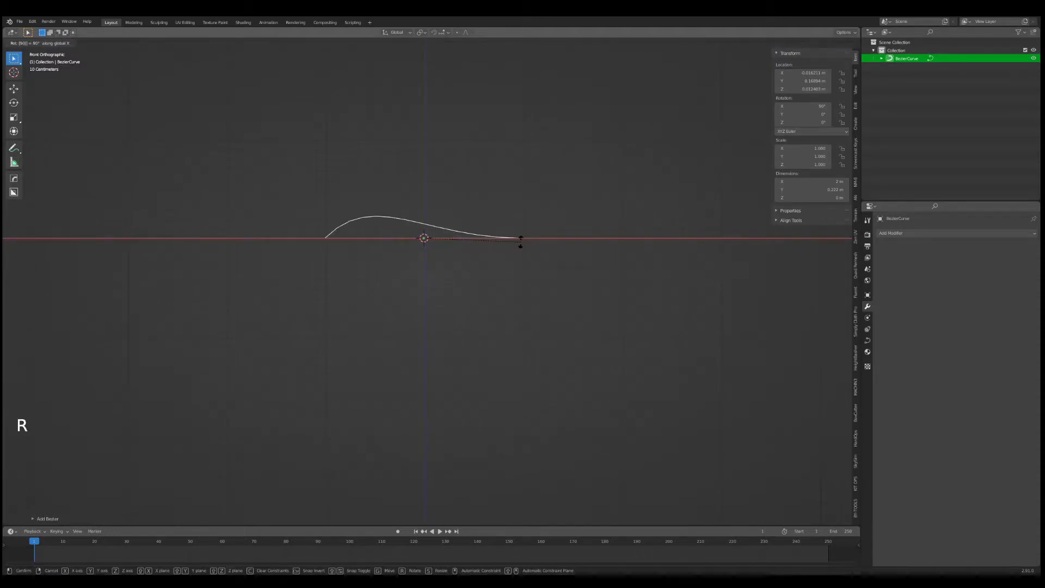
key("r")
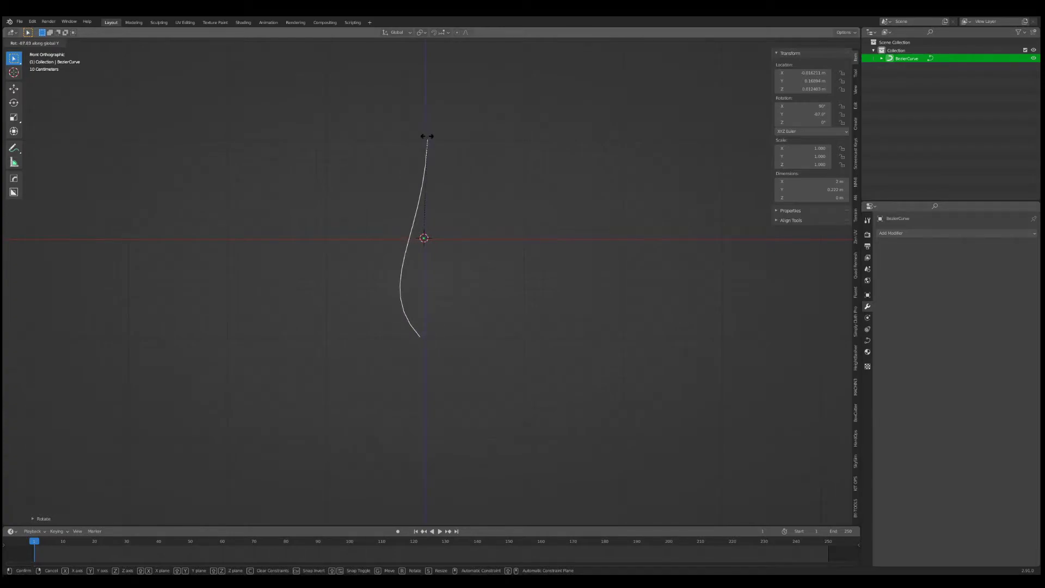
key("r")
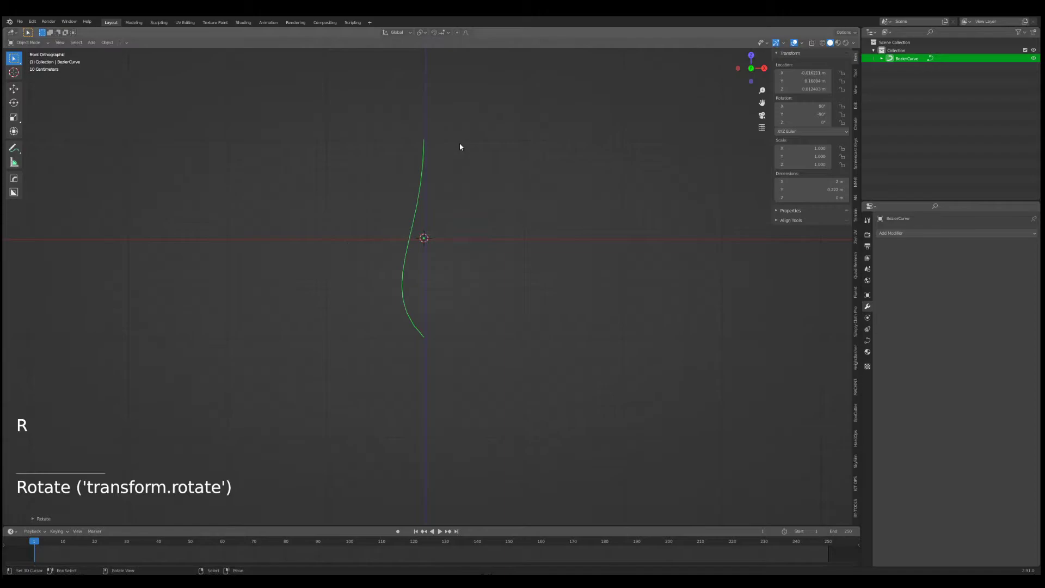
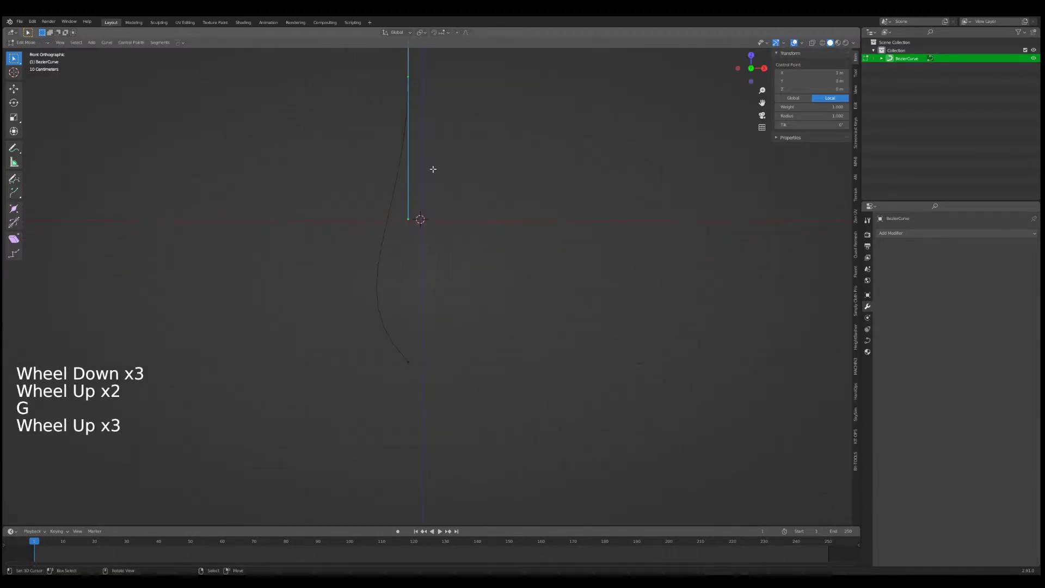
key("Tab")
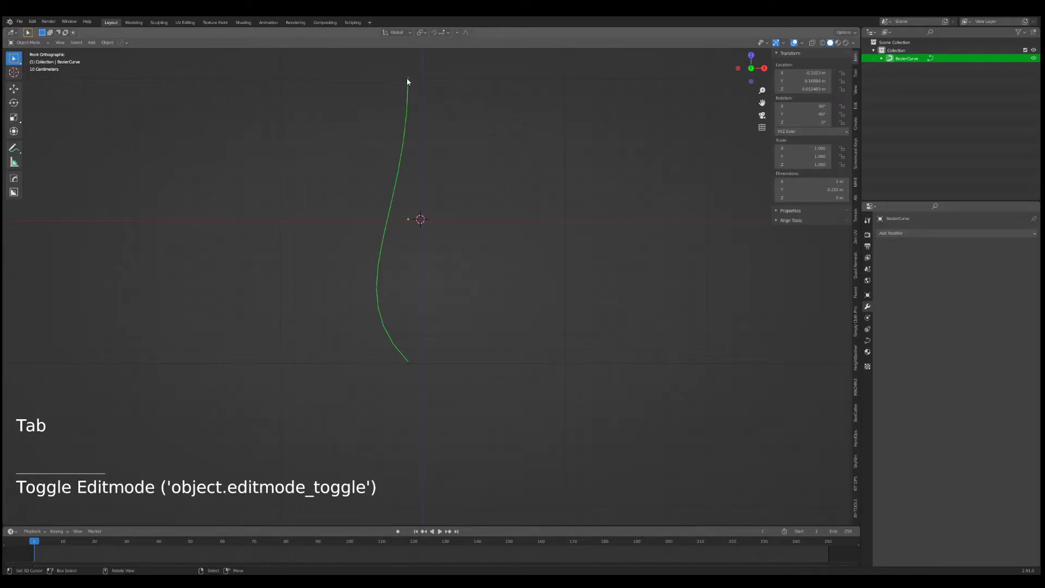
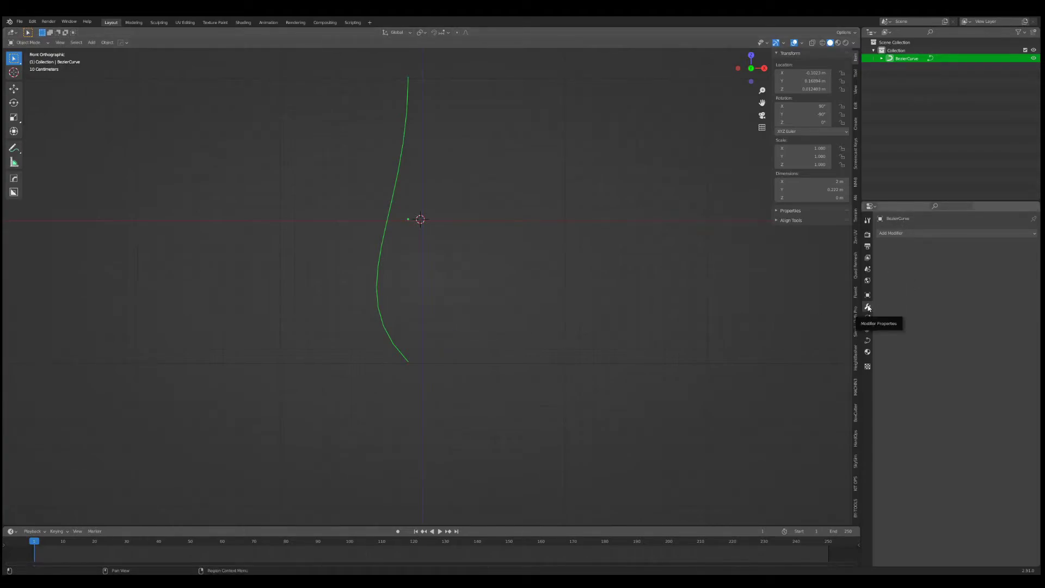
Add a Screw modifier revolving the Bezier profile 360° and view the lathed shape from the front.
left_click(915, 236)
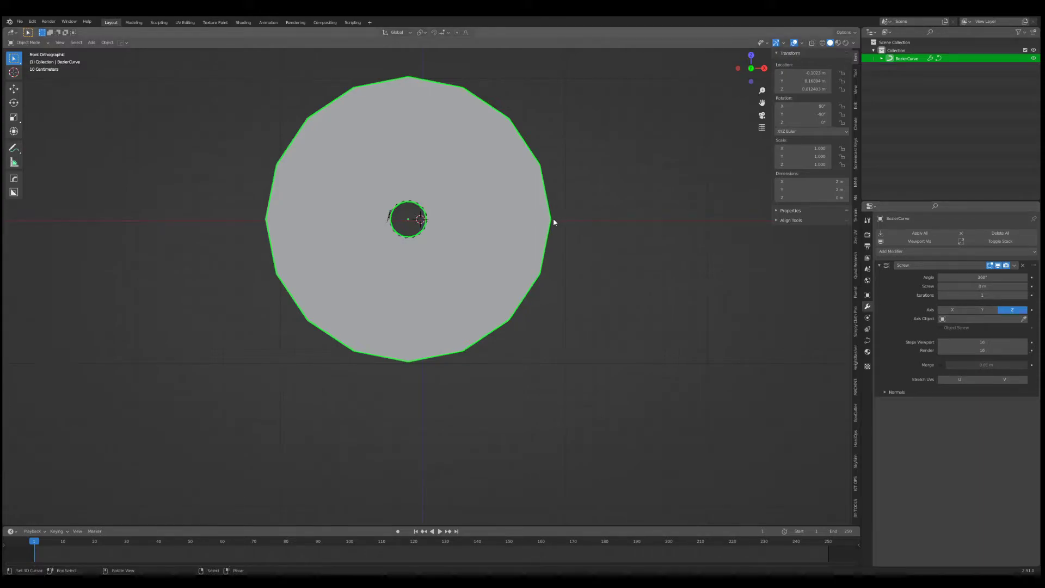
middle_click(511, 217)
scroll("down", 3)
middle_click(516, 233)
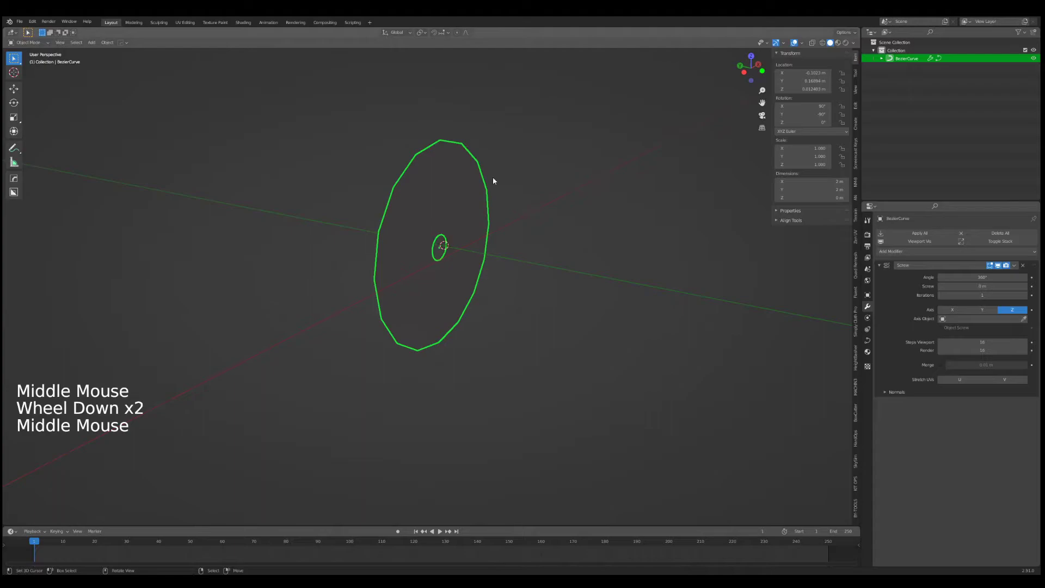
scroll("up", 3)
middle_click(546, 228)
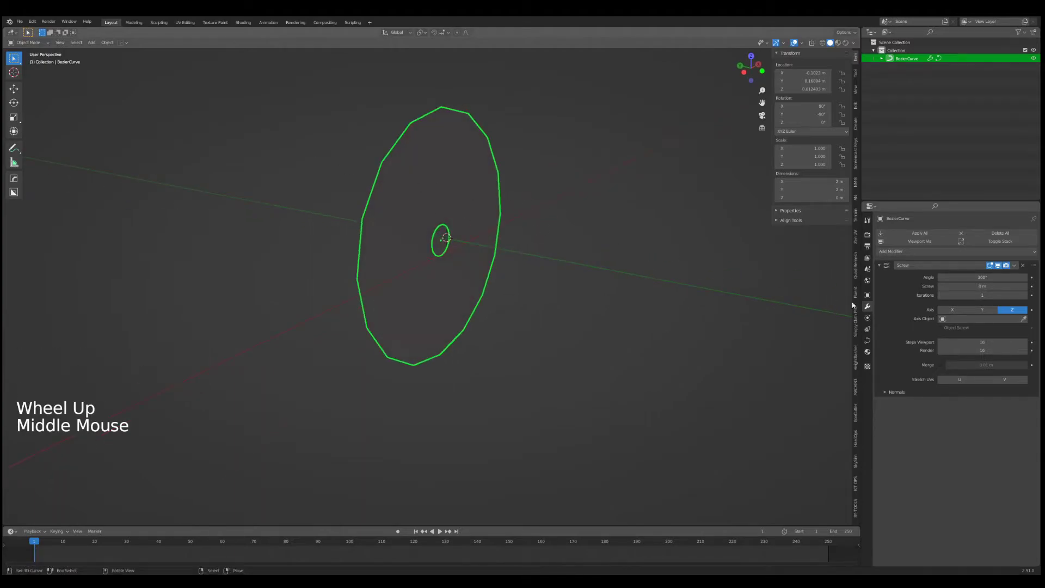
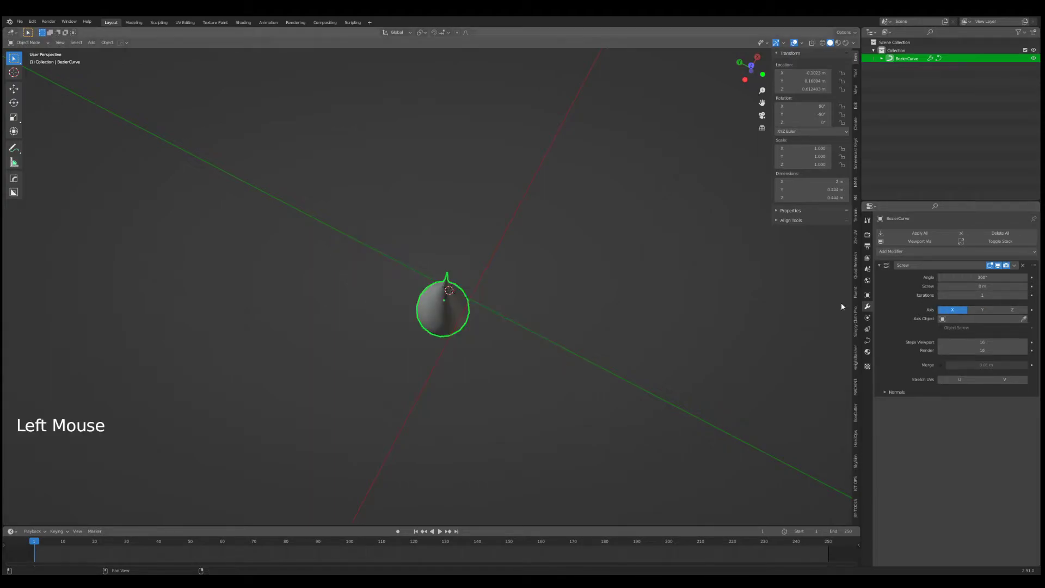
scroll("up", 3)
middle_click(606, 232)
Edit the profile points so the lathe forms a bottle vase with narrow neck and rounded base.
key("KP_1")
key("Tab")
key("Tab")
key("Tab")
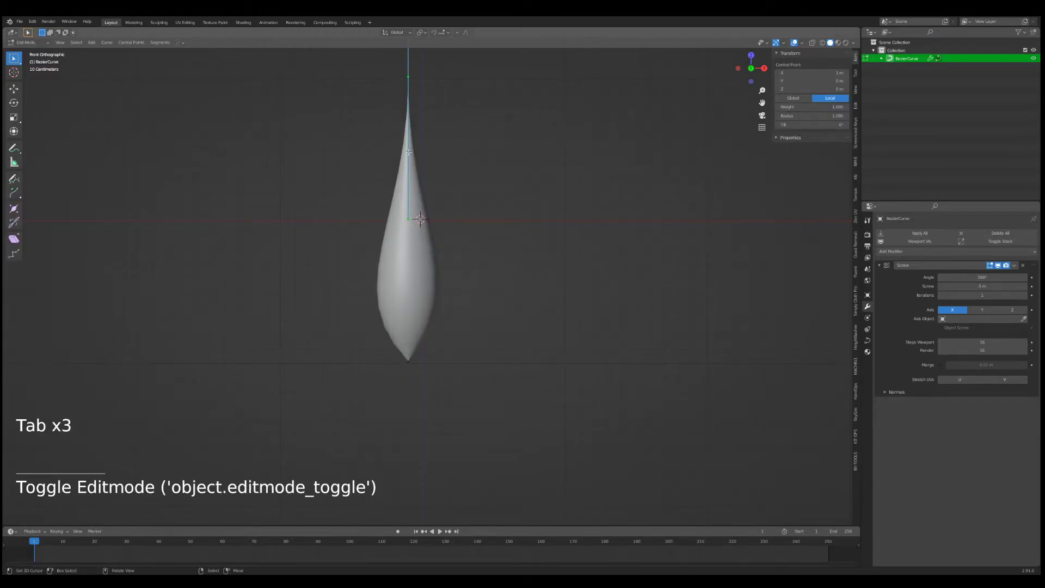
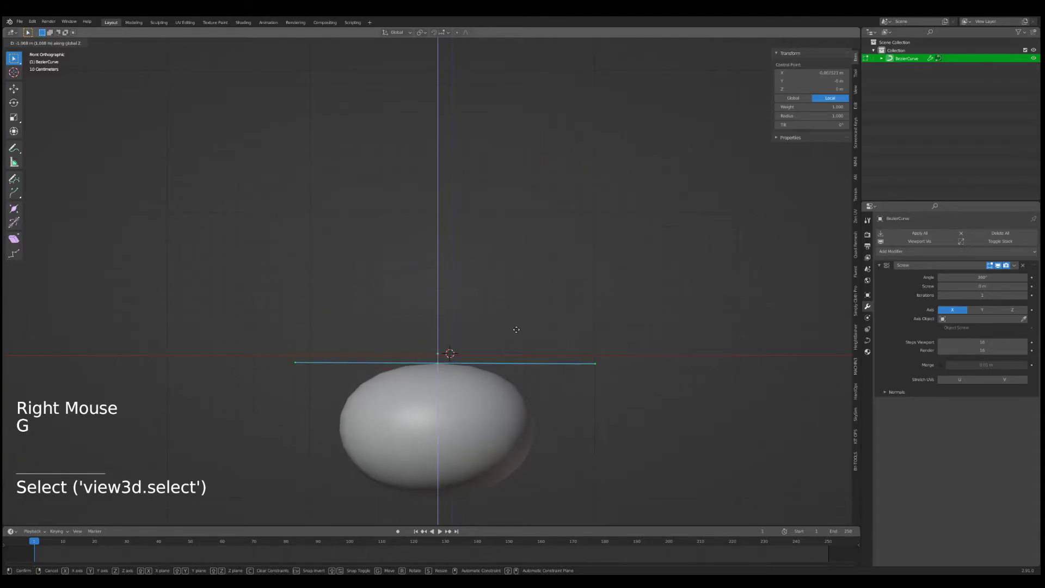
key("r")
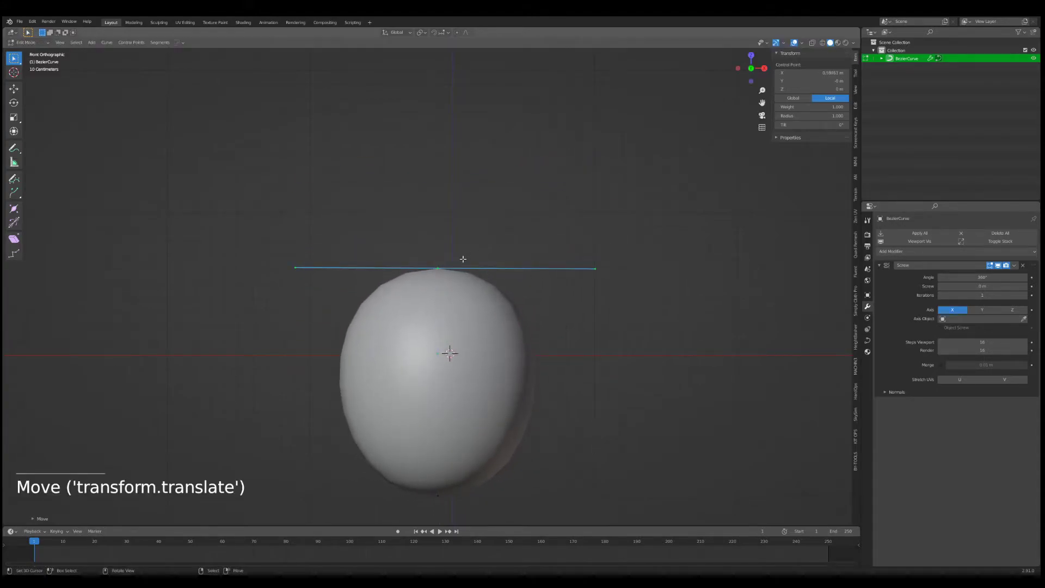
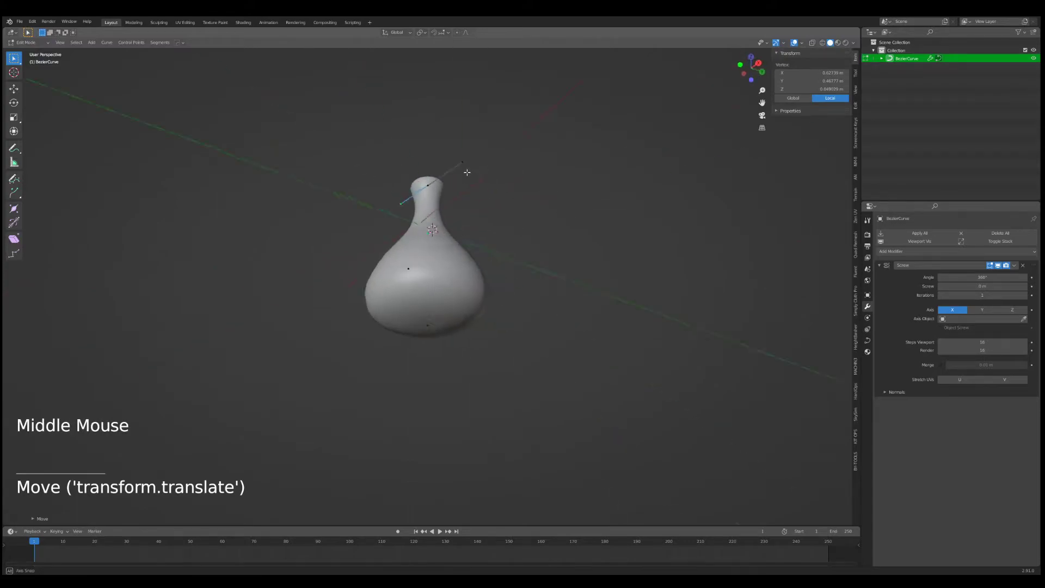
key("KP_1")
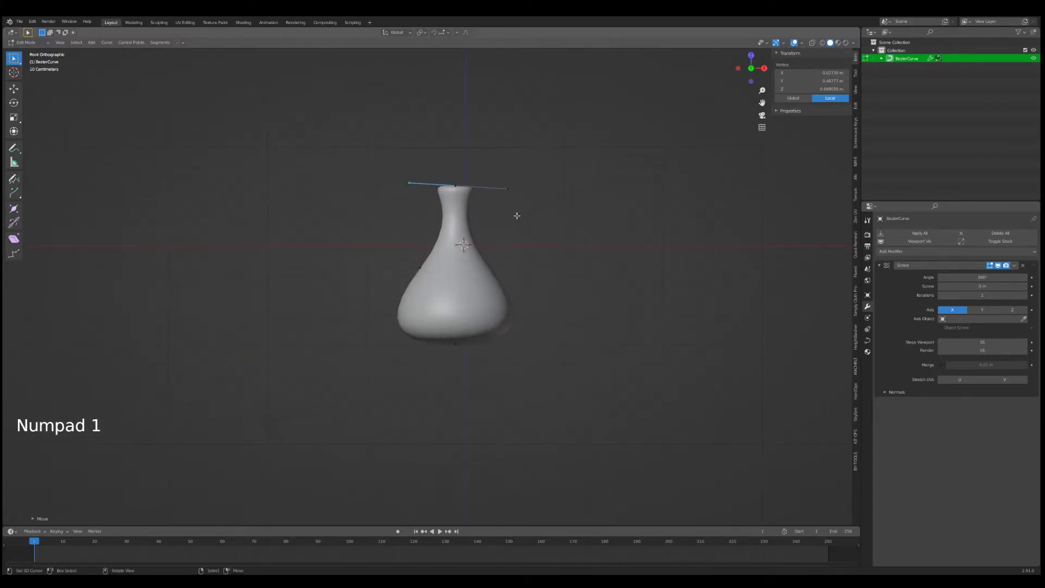
key("Tab")
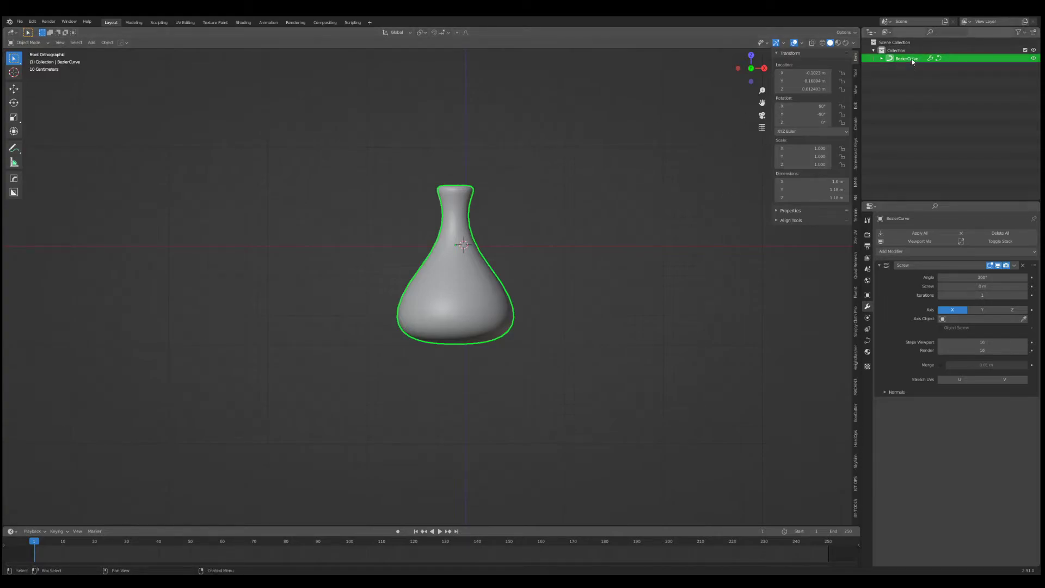
Duplicate the vase to the right and convert the copy to a mesh.
key("shift+d")
key("g")
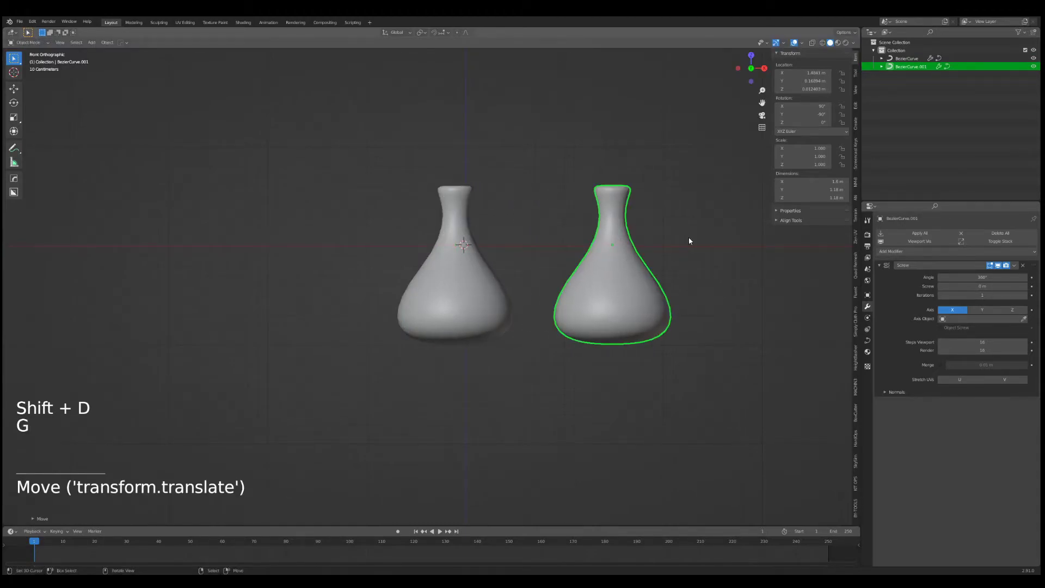
key("alt+c")
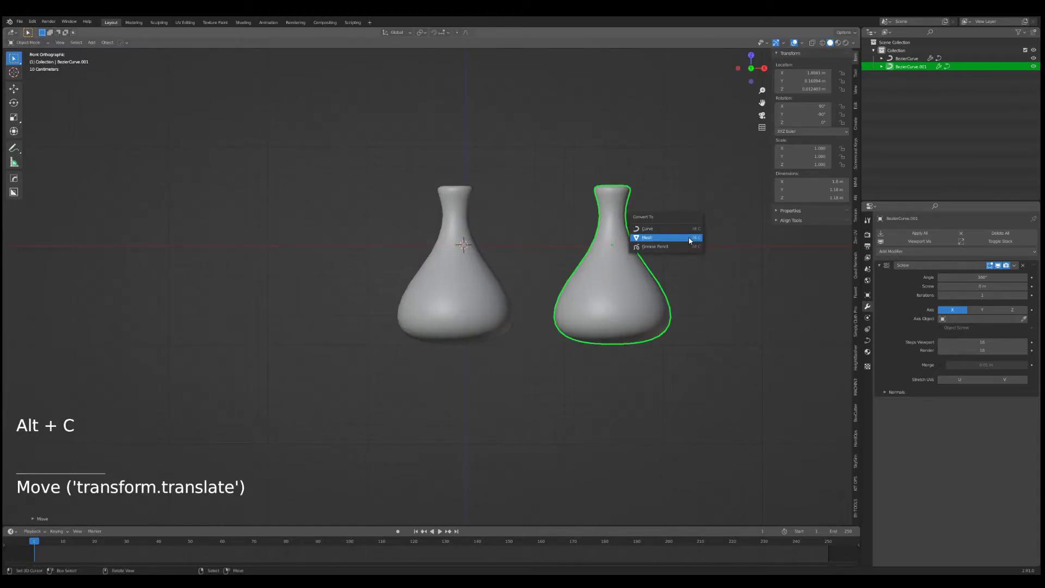
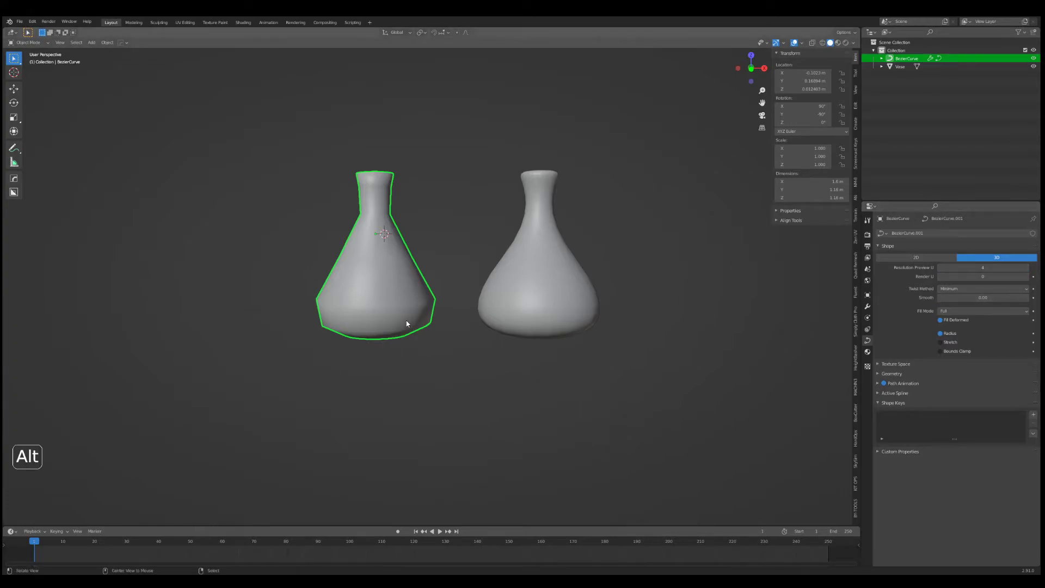
key("alt+c")
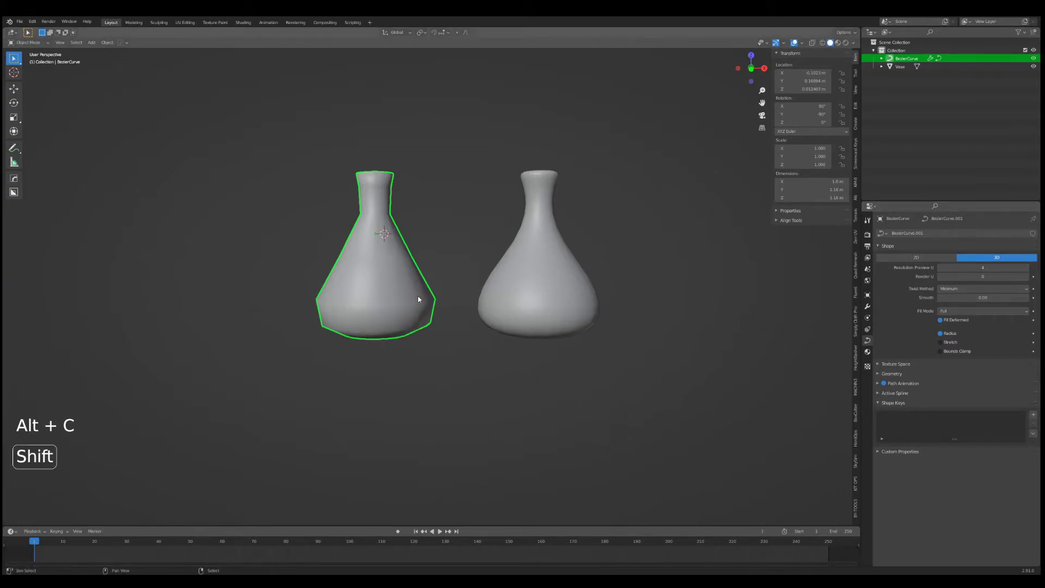
Duplicate the original curve vase again and inspect the faceted mesh copy in Edit Mode.
key("shift+d")
key("a")
key("s")
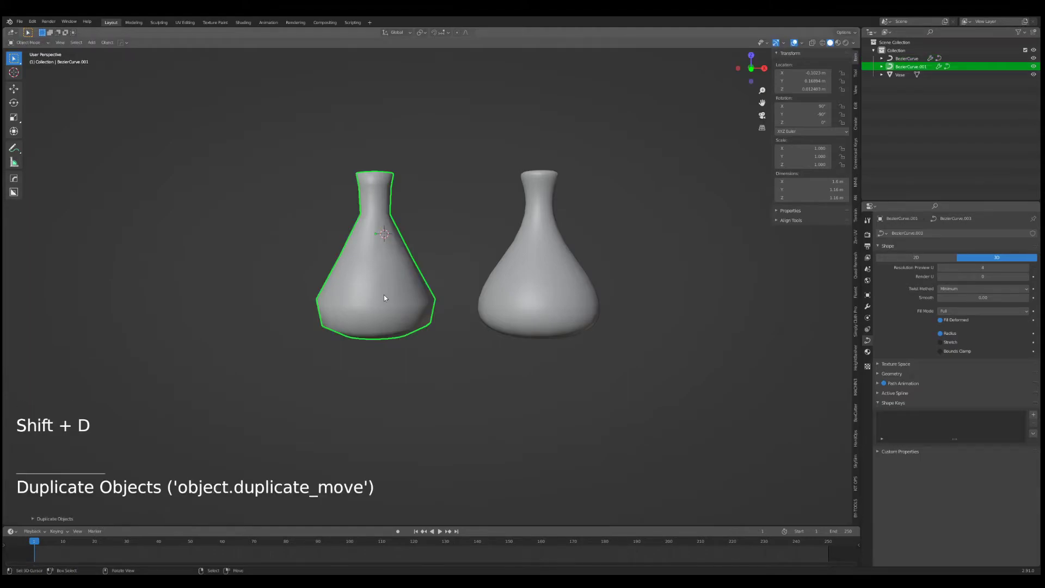
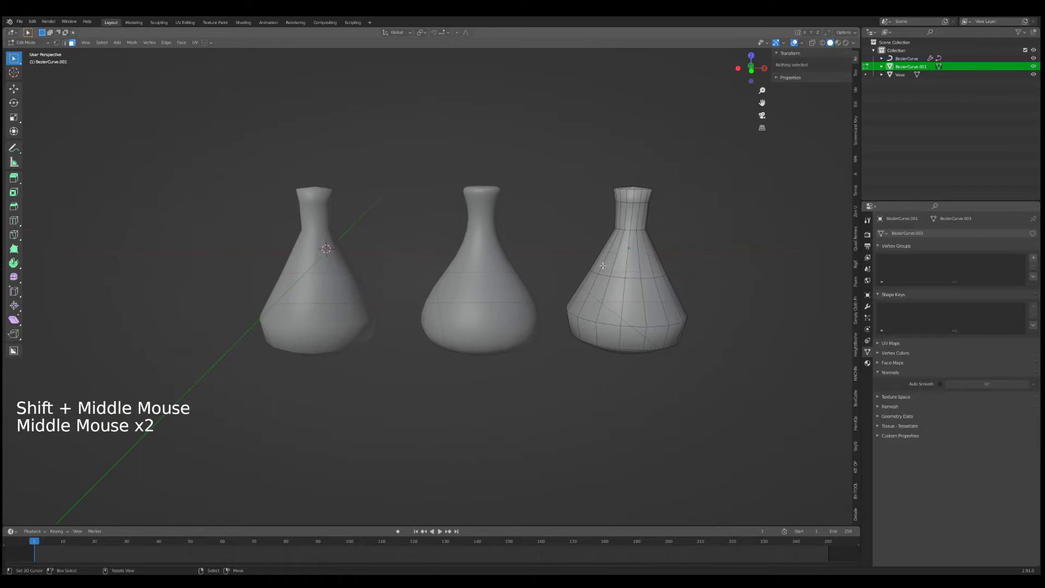
key("Tab")
middle_click(582, 263)
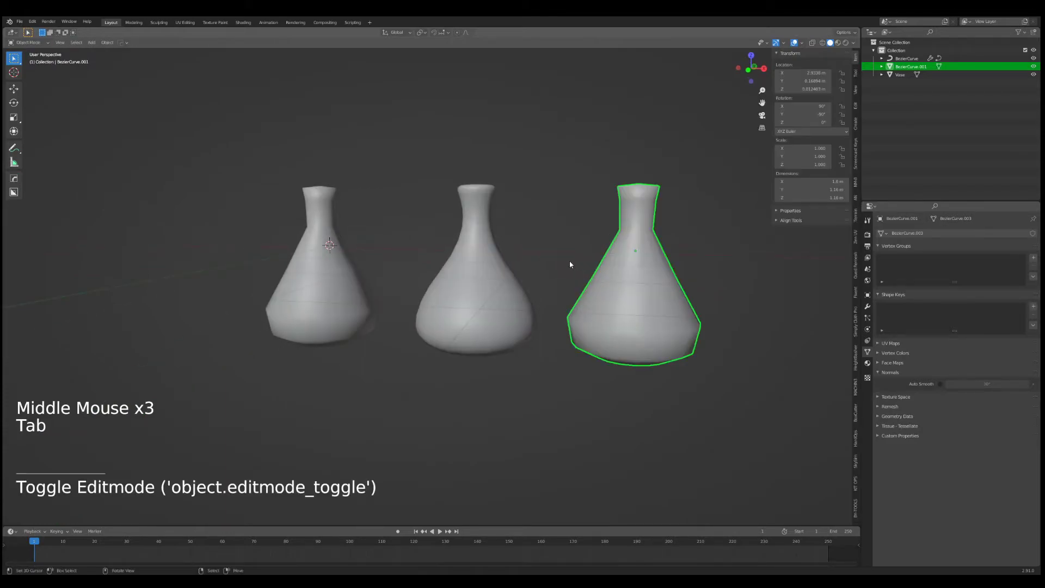
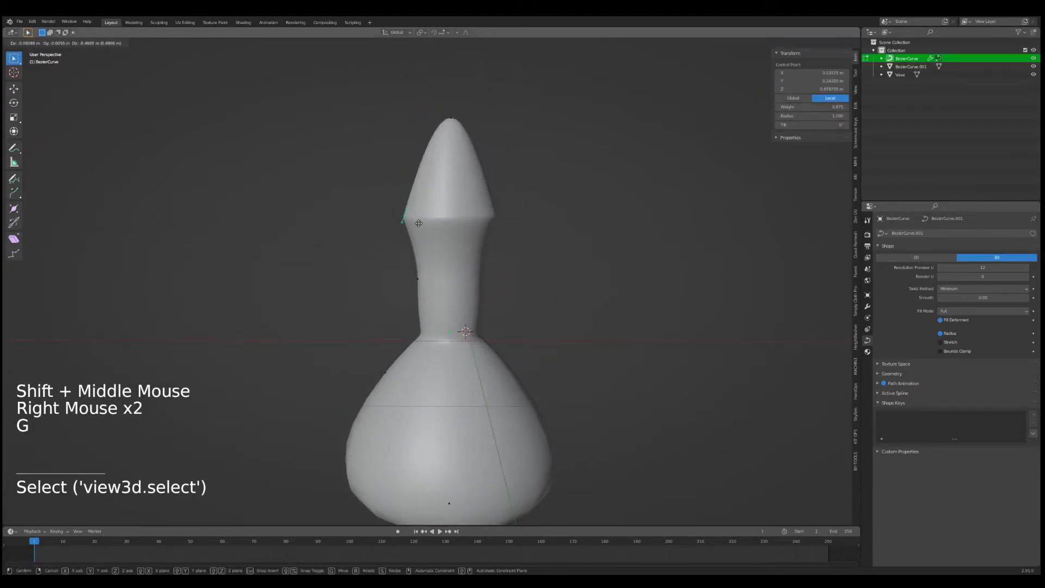
Stretch the curve vase's neck taller and wider into a slightly flaring flat rim.
key("s")
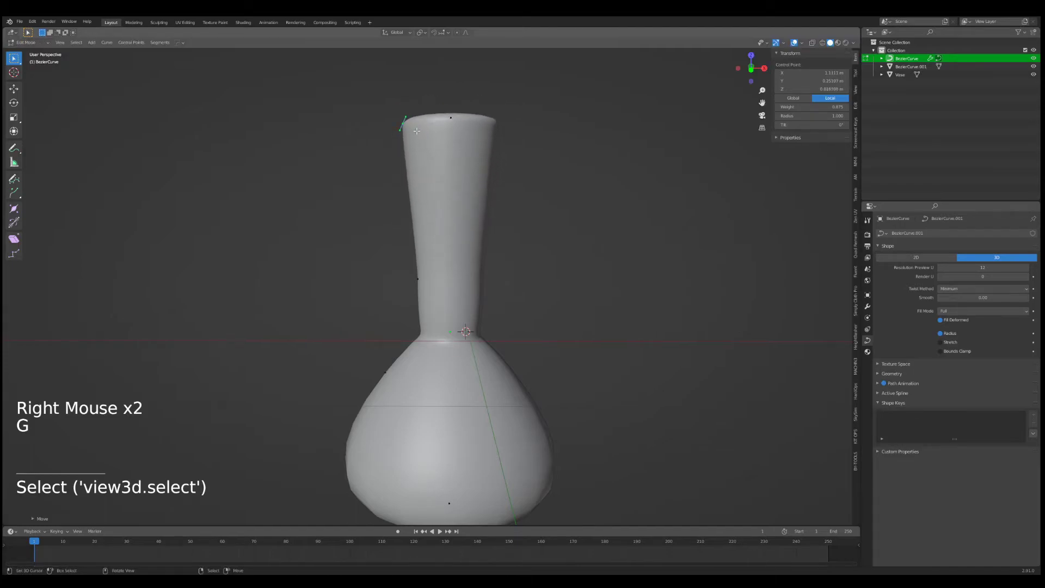
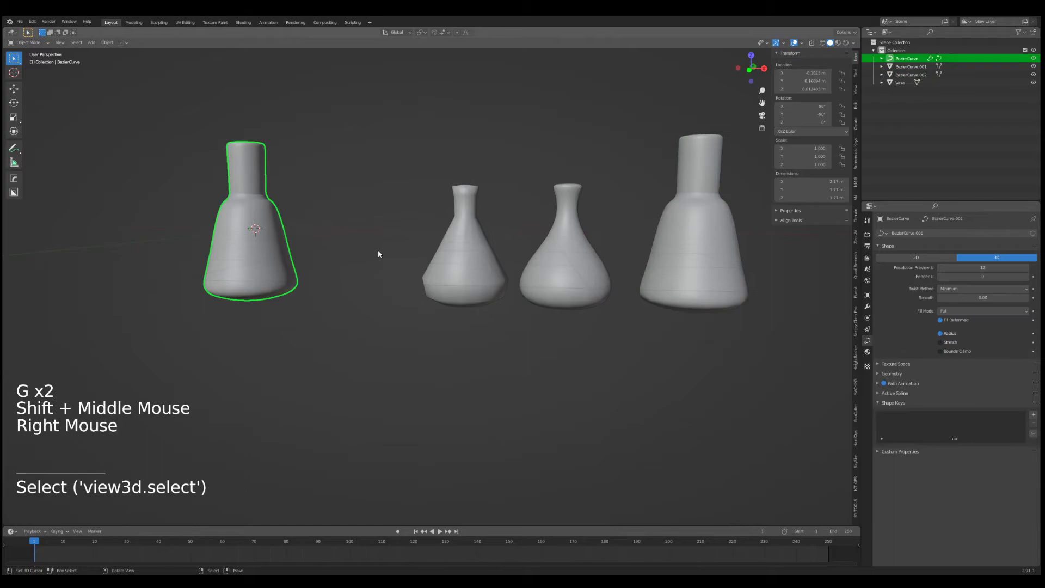
Delete the tall-necked curve vase and add a new NURBS path to the scene.
key("Delete")
key("shift+a")
middle_click(387, 290)
key("Tab")
key("Tab")
middle_click(427, 293)
scroll("down", 3)
middle_click(452, 276)
middle_click(524, 311)
middle_click(461, 290)
scroll("up", 3)
middle_click(397, 306)
middle_click(451, 313)
scroll("down", 3)
Rotate the new NURBS path 90° about Y so it stands upright as a vase profile.
key("Tab")
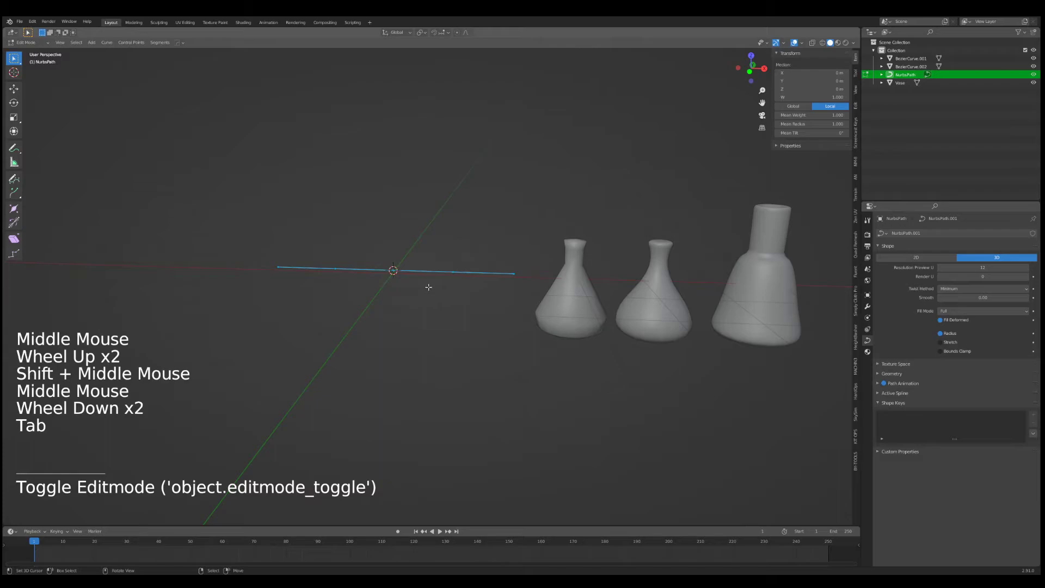
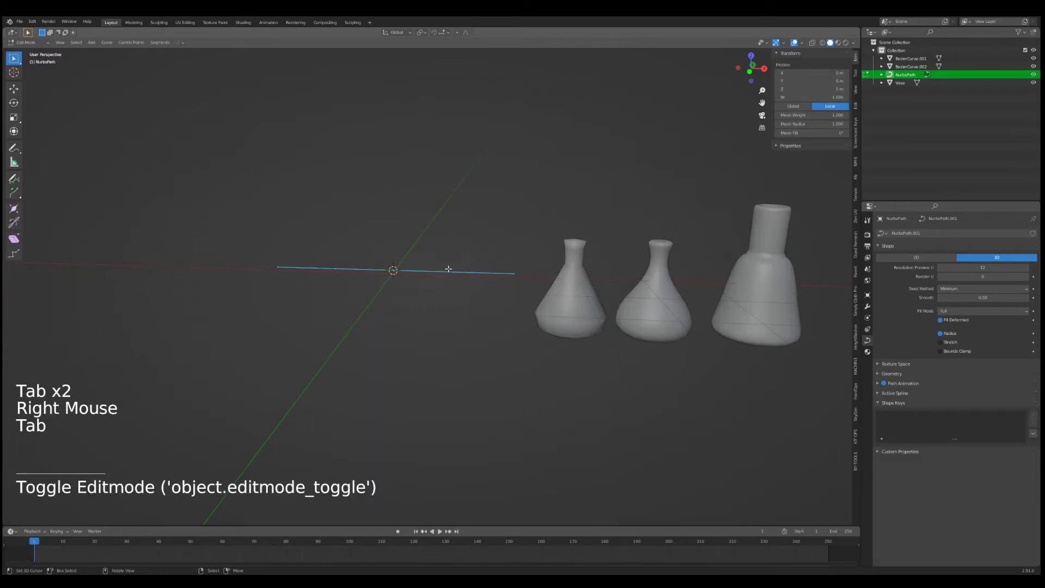
key("Tab")
key("r")
key("r")
scroll("up", 3)
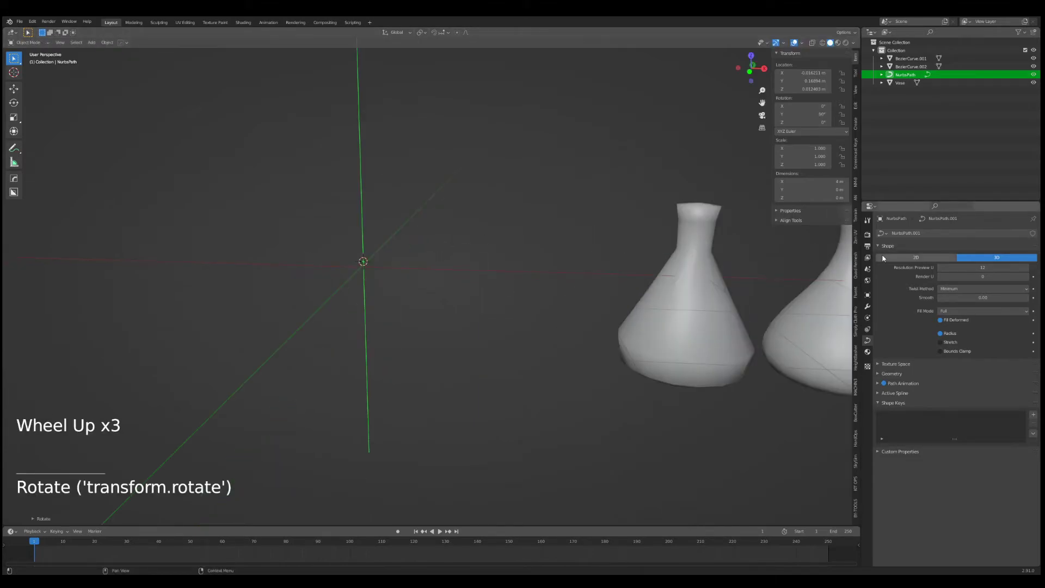
Show the NURBS path's Modifier Properties and bring up the Add Modifier list for a Screw.
left_click(871, 309)
double_click(904, 228)
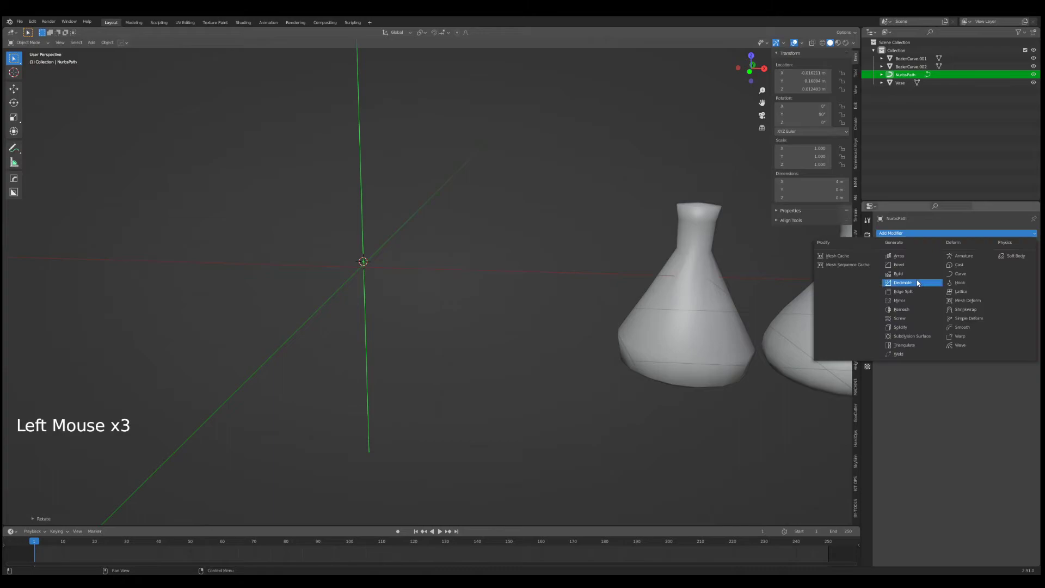
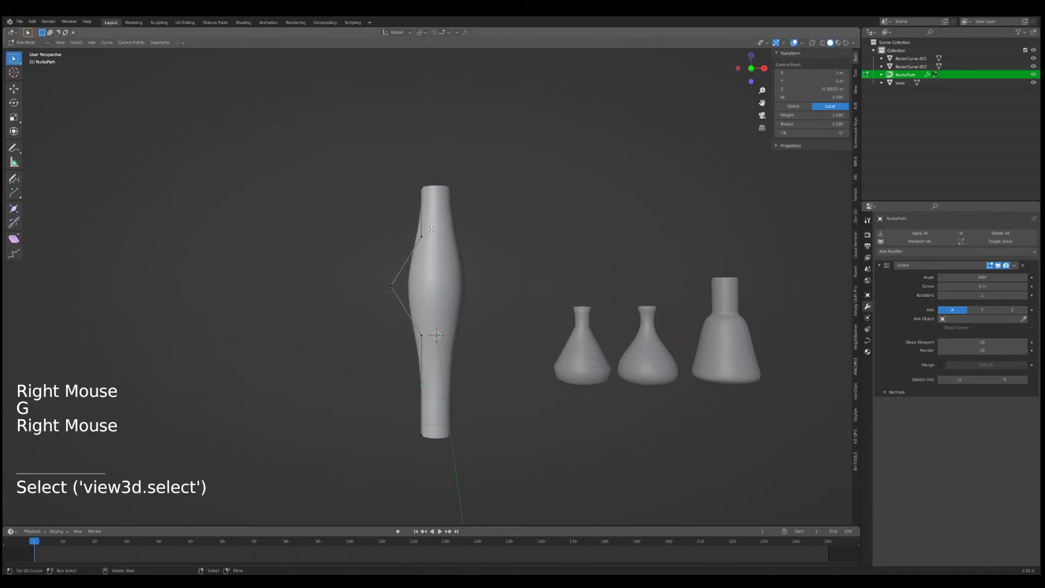
Pull the lower profile point outward along X to widen the vase into a bulbous base.
key("g")
key("g")
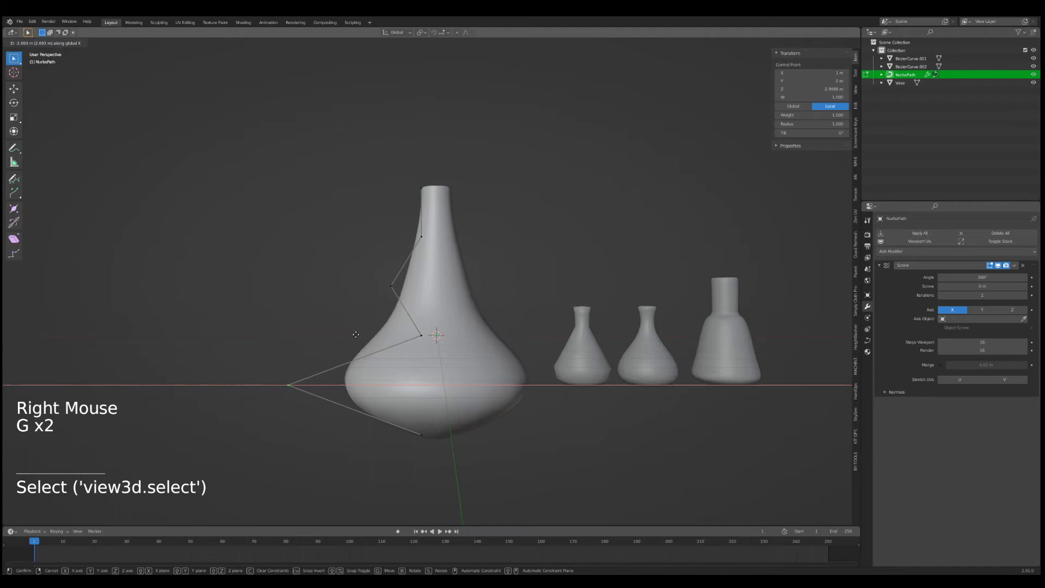
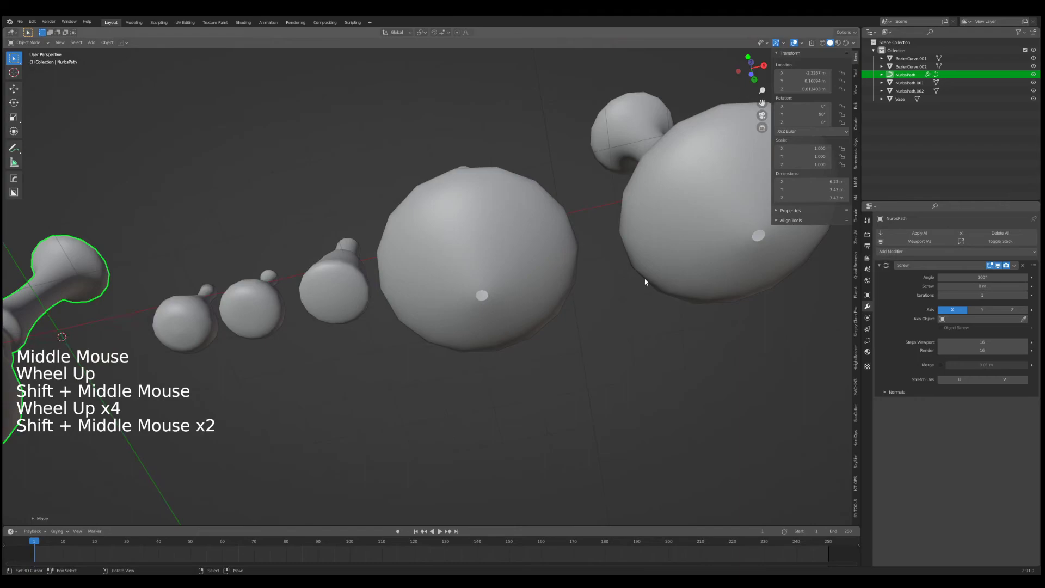
Grid-fill the base hole's edge loop and look up Shade Smooth for the vase.
right_click(533, 243)
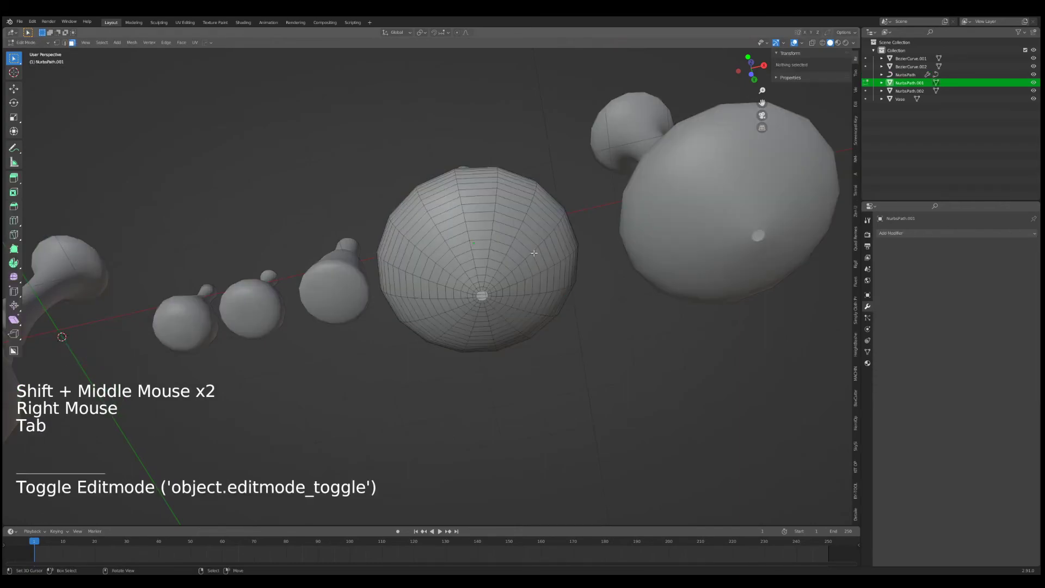
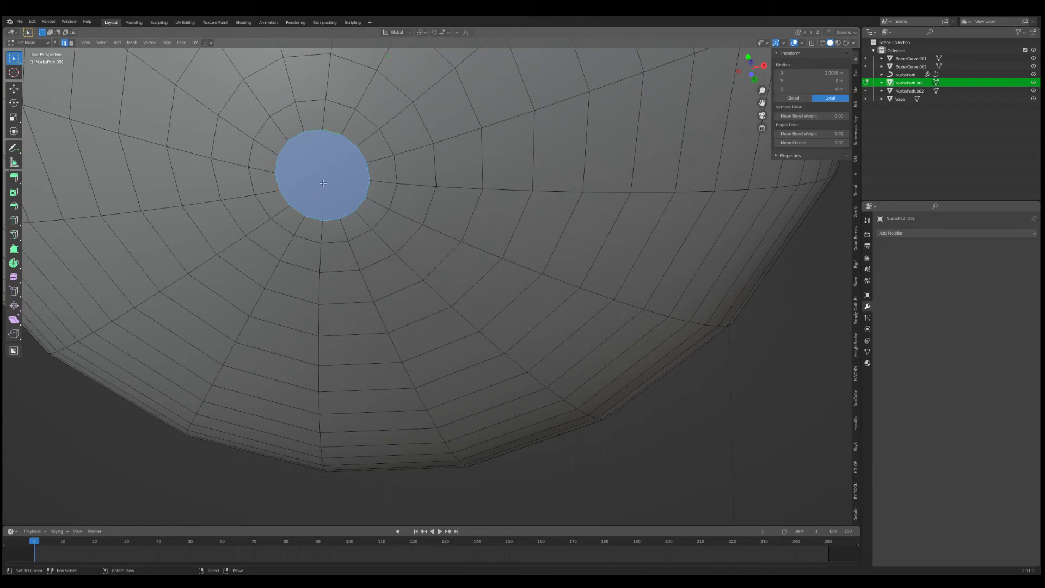
key("ctrl+z")
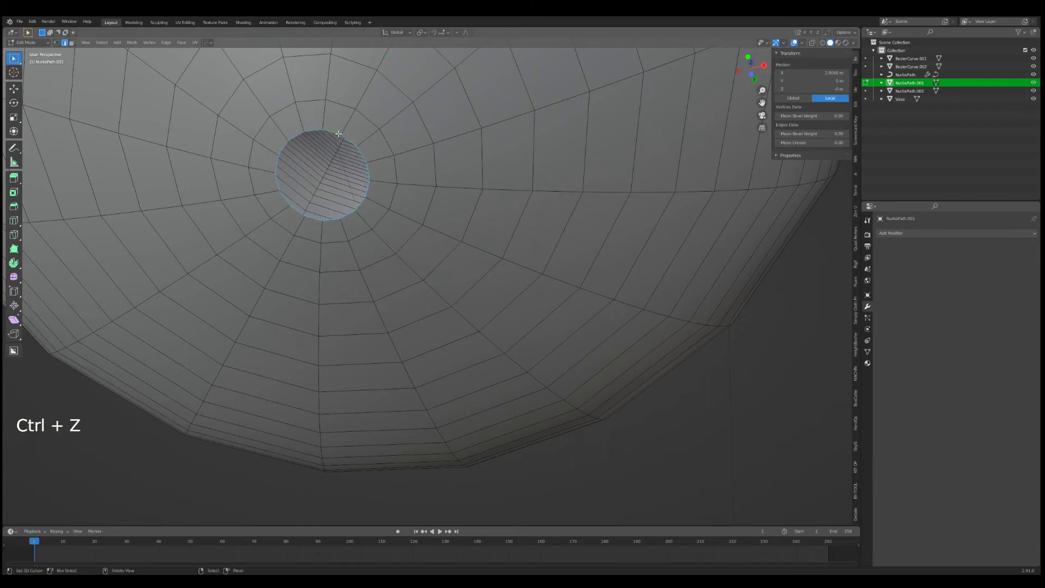
key("space")
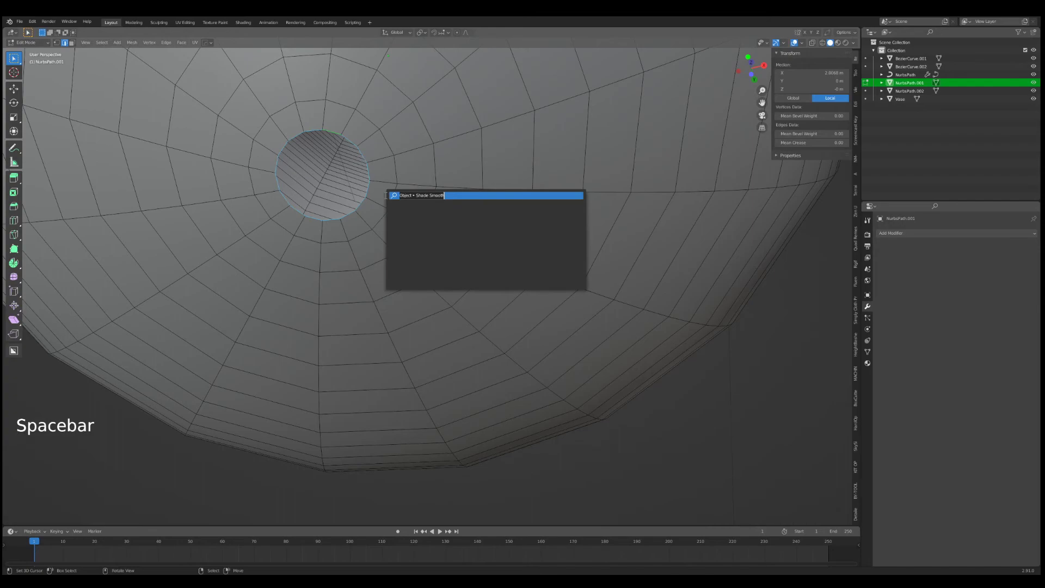
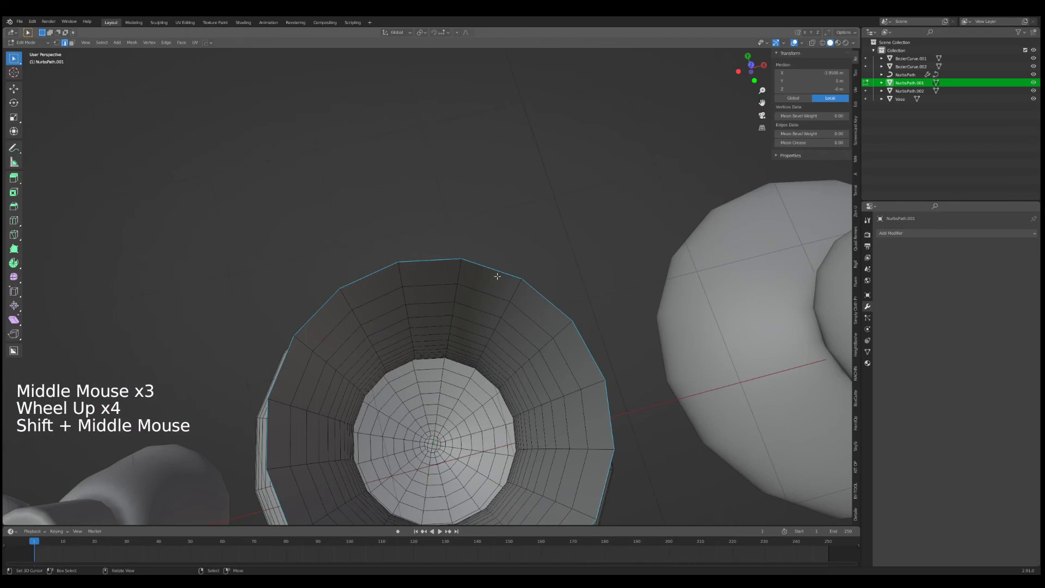
Add a Solidify modifier to NurbsPath.001, apply it to mesh and enable Auto Smooth normals.
scroll("down", 3)
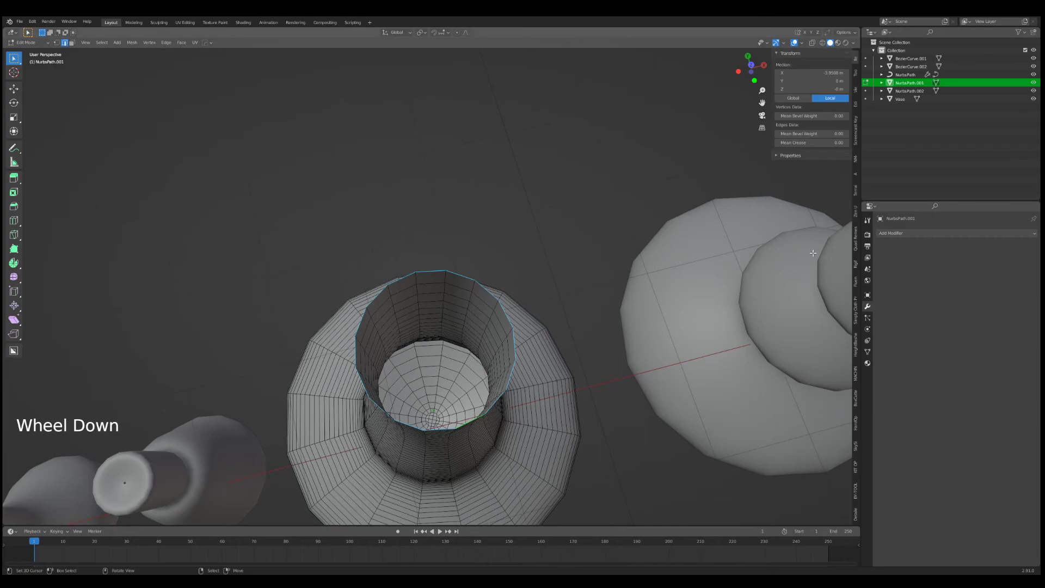
left_click(943, 236)
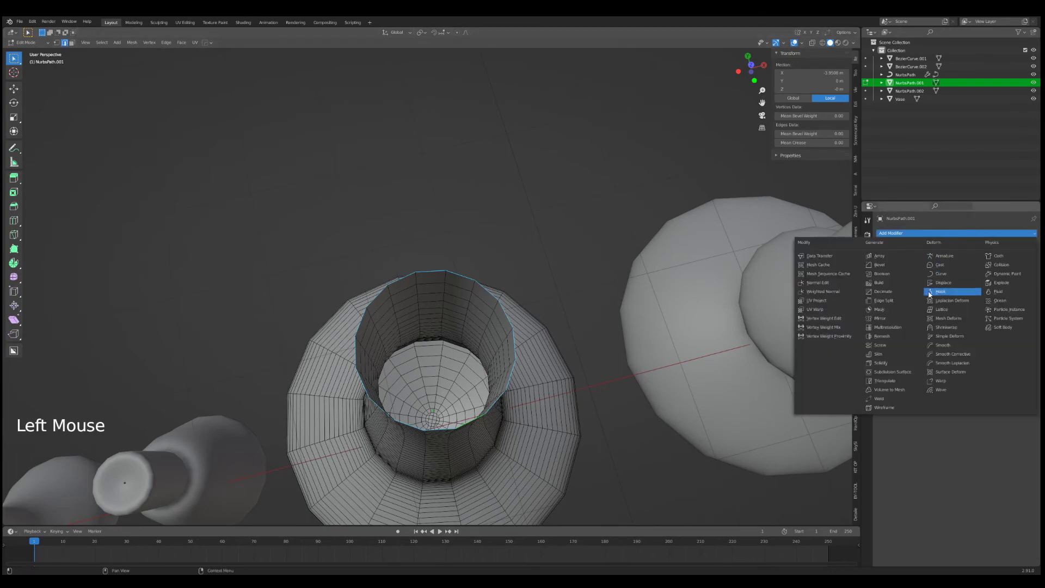
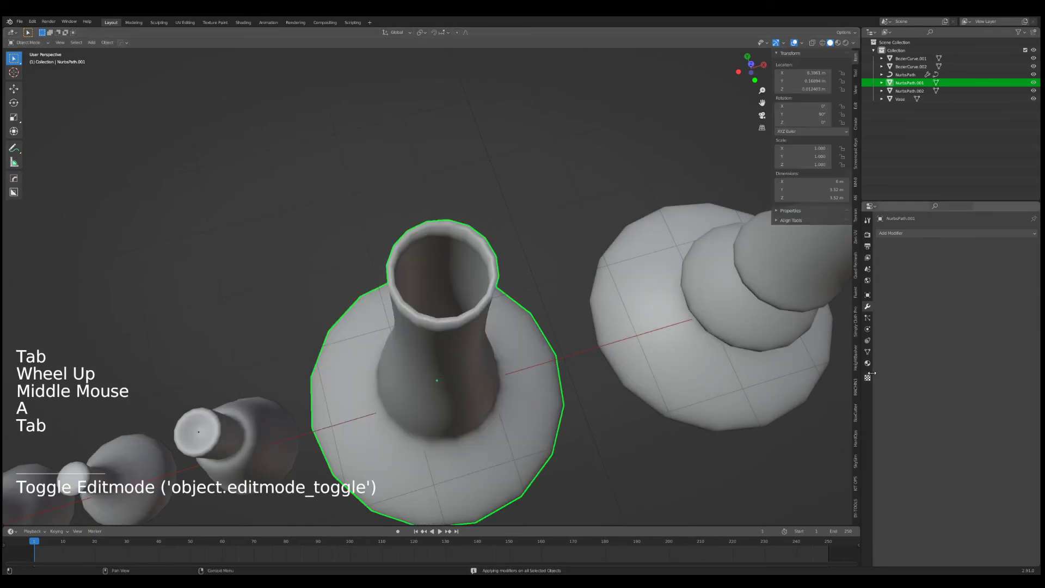
left_click(869, 351)
middle_click(472, 347)
middle_click(480, 298)
middle_click(492, 307)
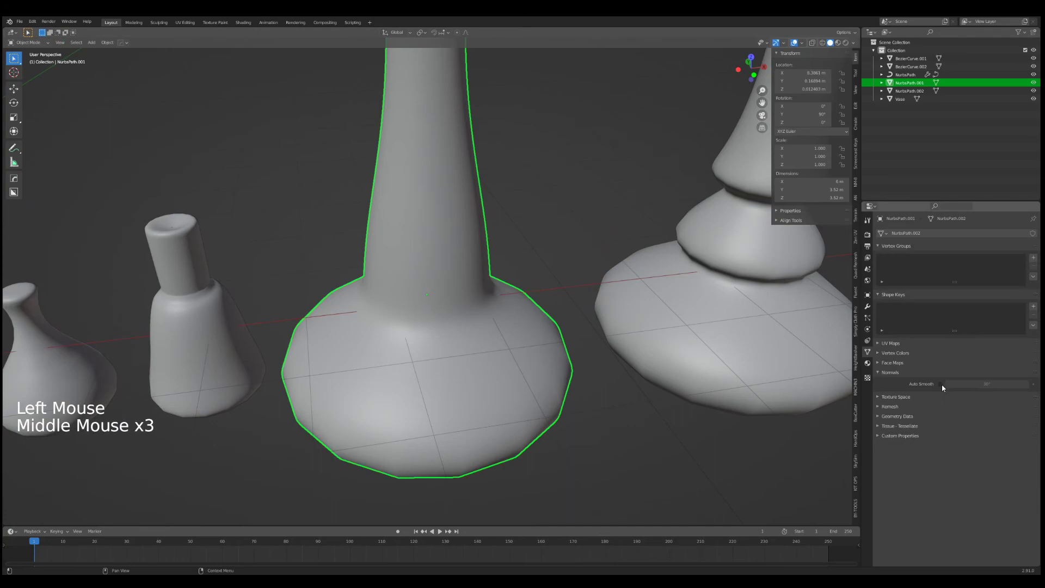
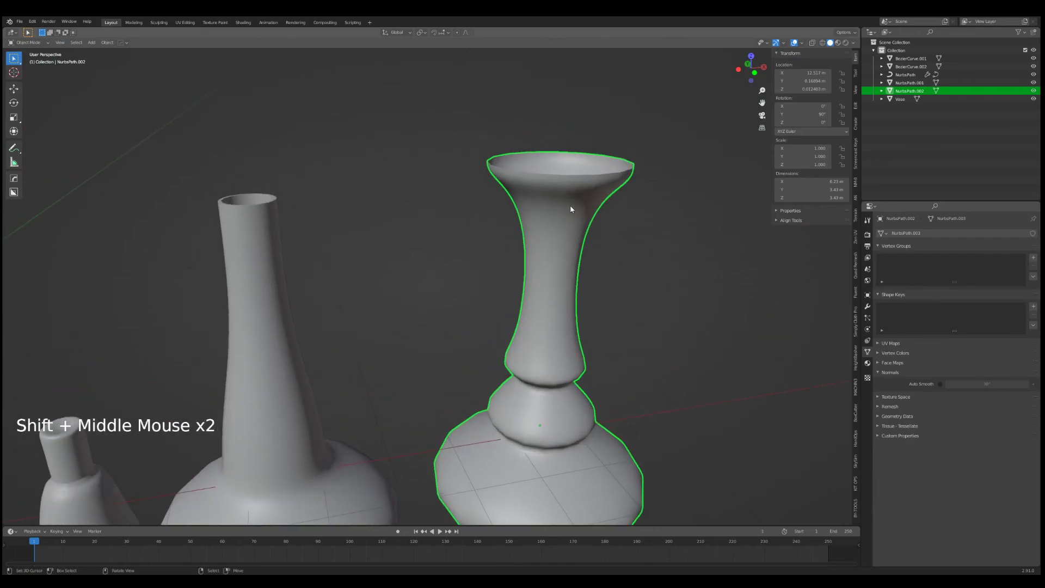
Link NurbsPath.001's data to the other vase copies with Ctrl+L and review them.
right_click(269, 244)
key("ctrl+l")
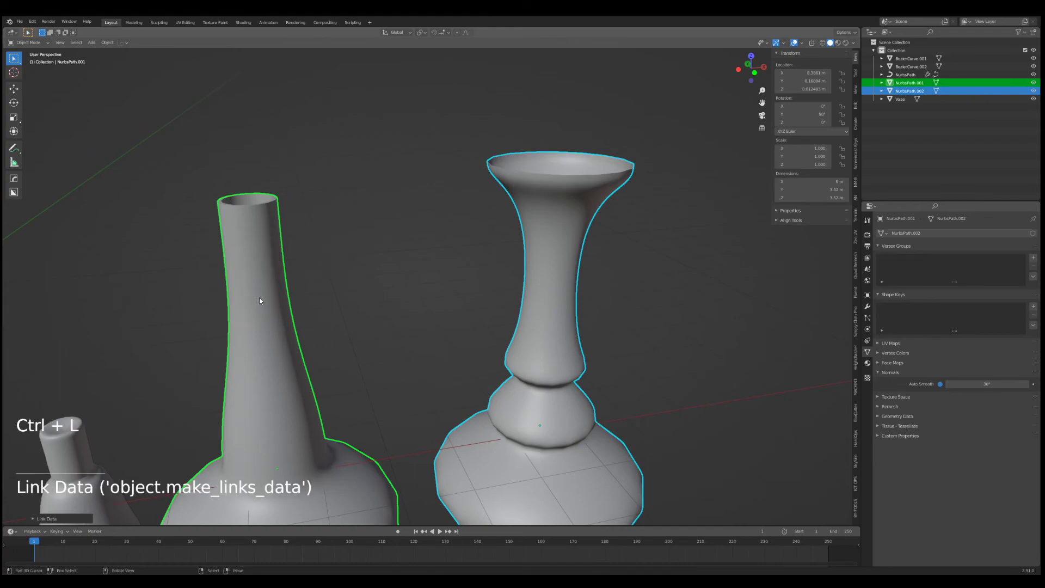
middle_click(340, 271)
middle_click(577, 276)
middle_click(513, 299)
right_click(261, 282)
right_click(563, 242)
key("ctrl+l")
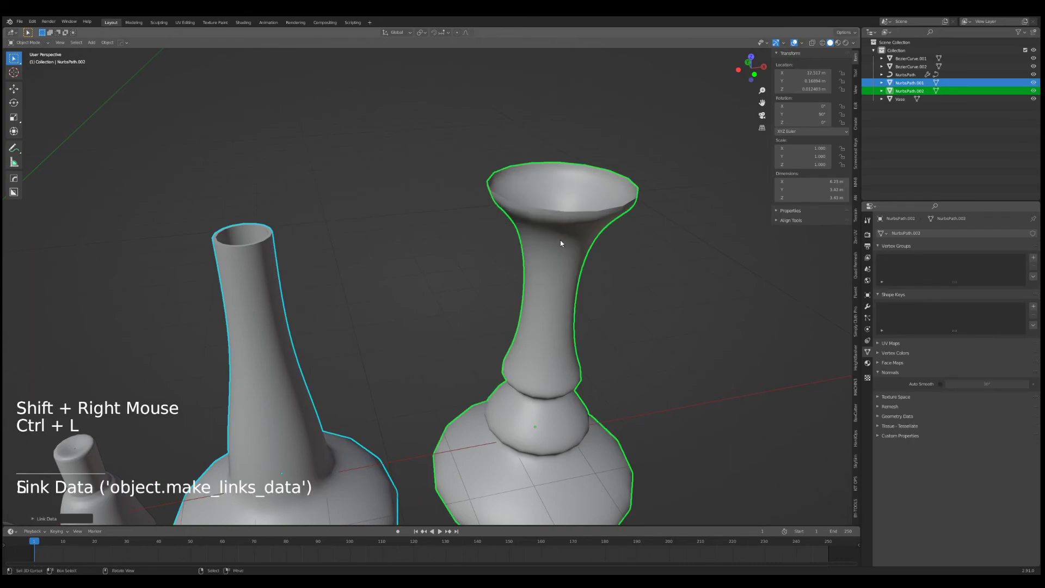
middle_click(560, 246)
scroll("up", 3)
Select only the flared NurbsPath.002 vase and bring up its modifier list for Solidify.
key("a")
right_click(537, 278)
key("Tab")
key("Tab")
left_click(874, 306)
left_click(926, 226)
left_click(924, 234)
right_click(590, 296)
left_click(896, 232)
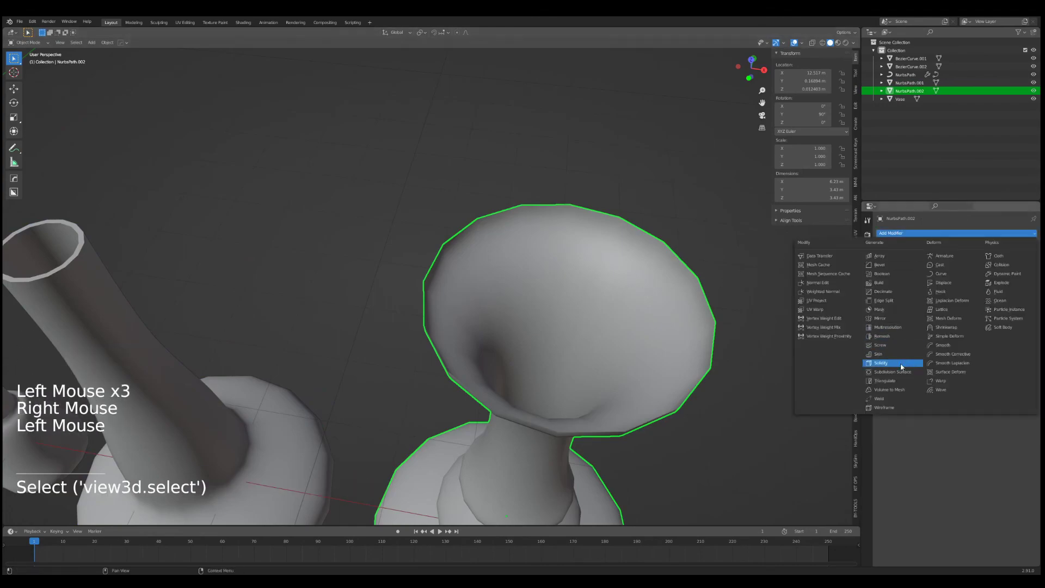
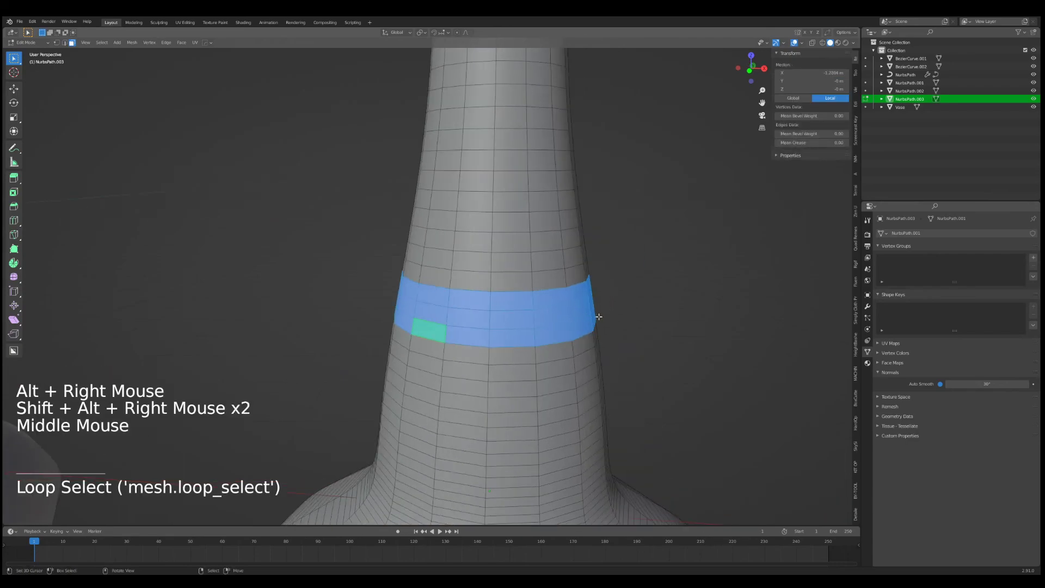
Extrude the neck face band outward into a raised collar on NurbsPath.003 and return to Object Mode.
key("alt+e")
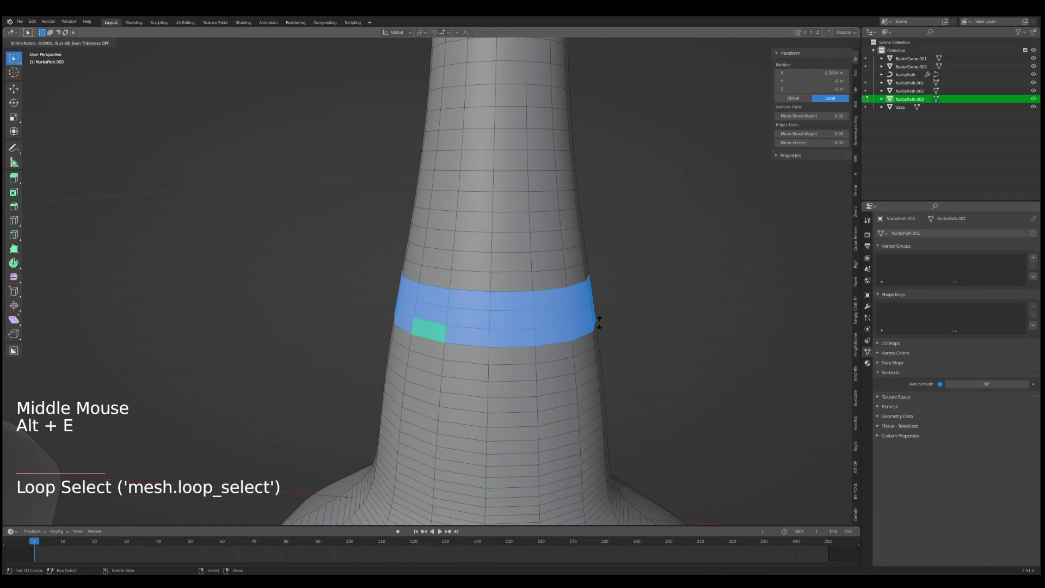
key("Tab")
middle_click(641, 330)
scroll("down", 3)
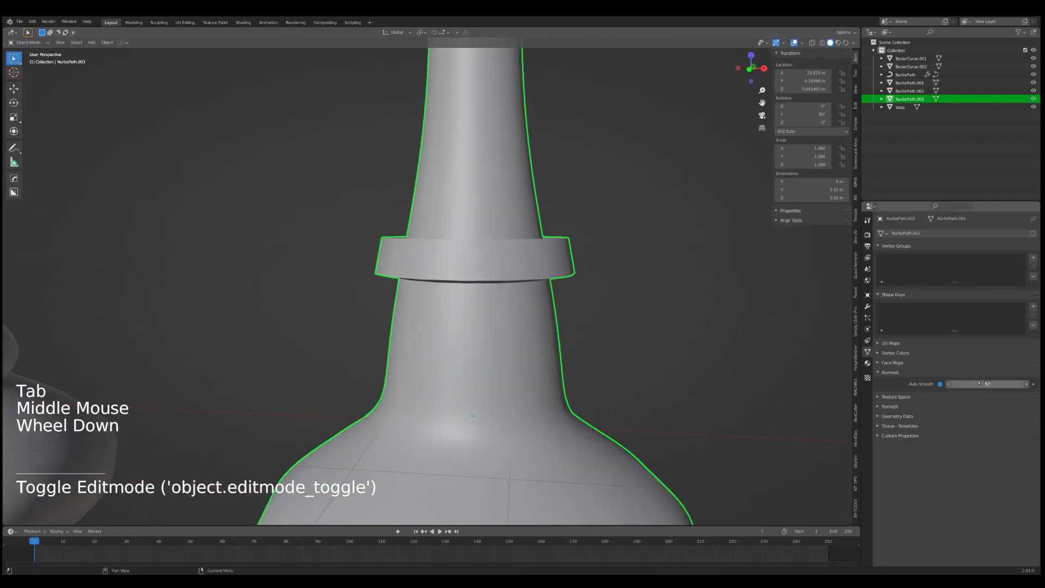
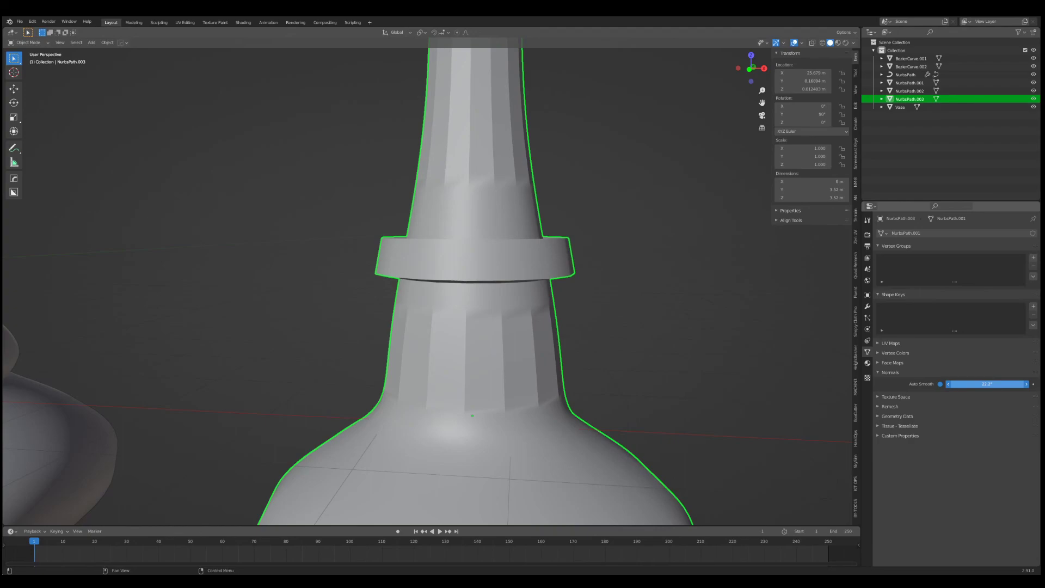
scroll("down", 3)
middle_click(479, 292)
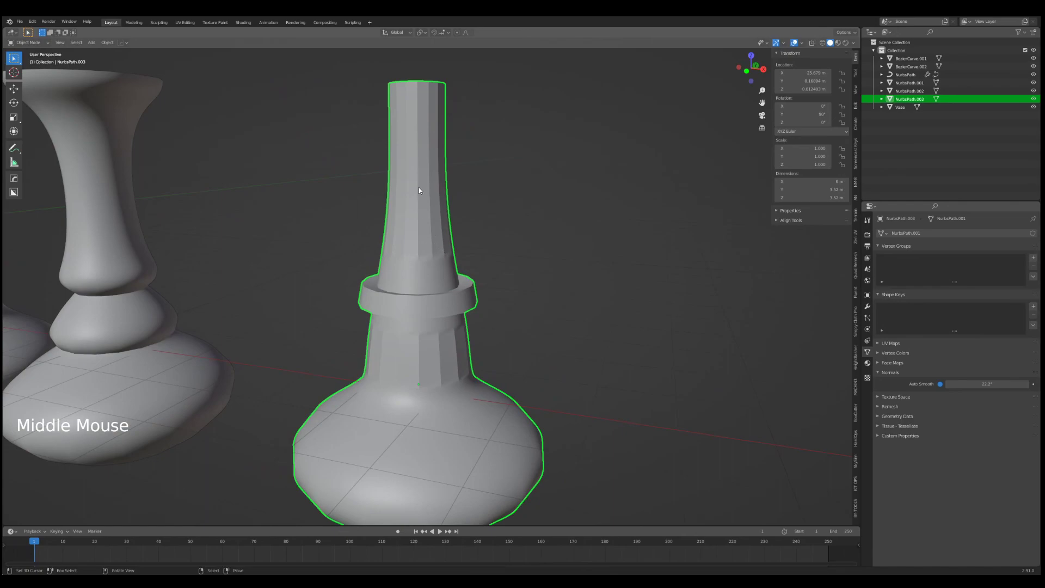
middle_click(457, 236)
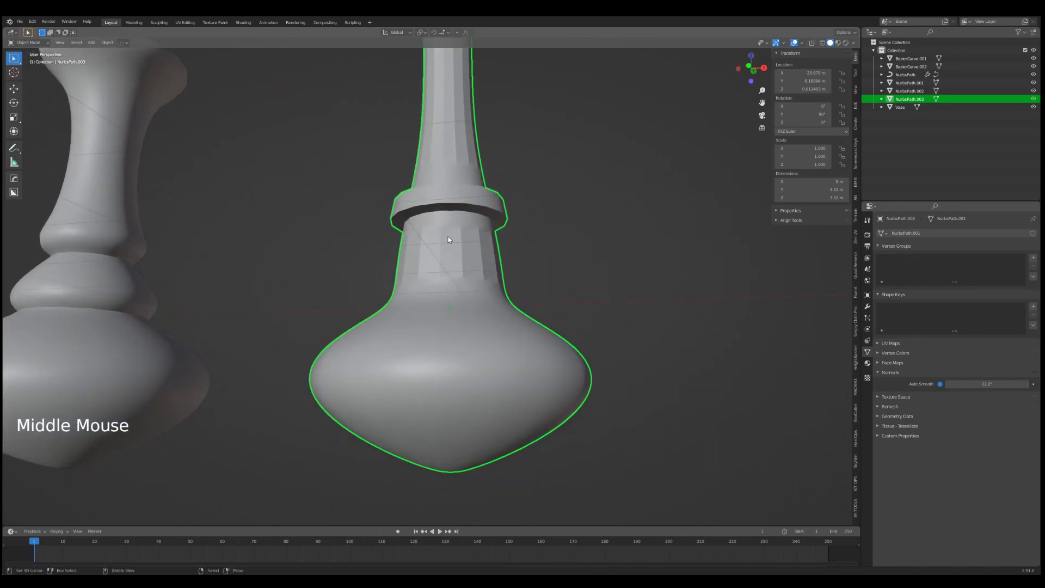
middle_click(466, 239)
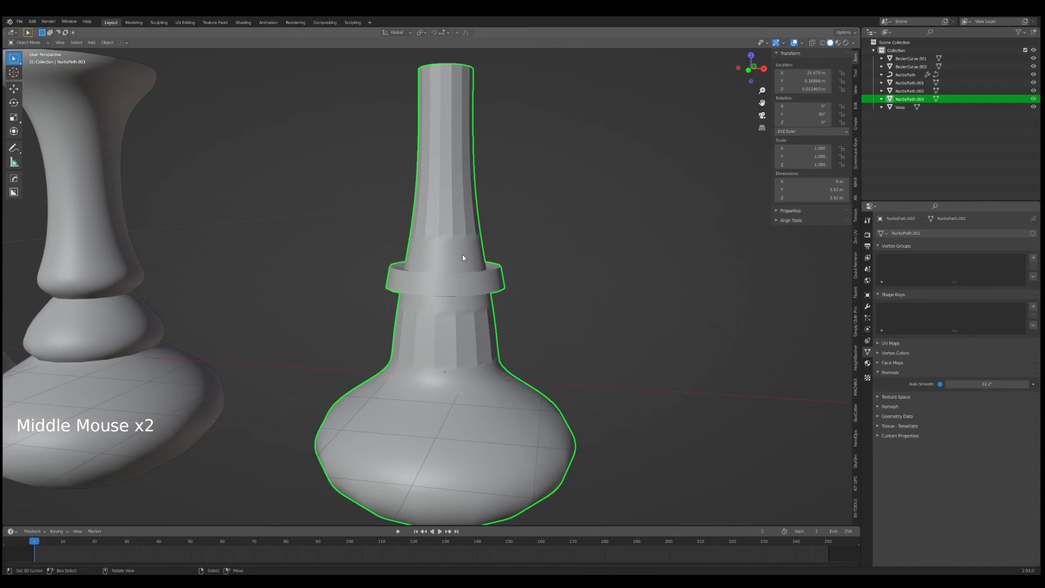
scroll("down", 3)
middle_click(470, 328)
middle_click(441, 363)
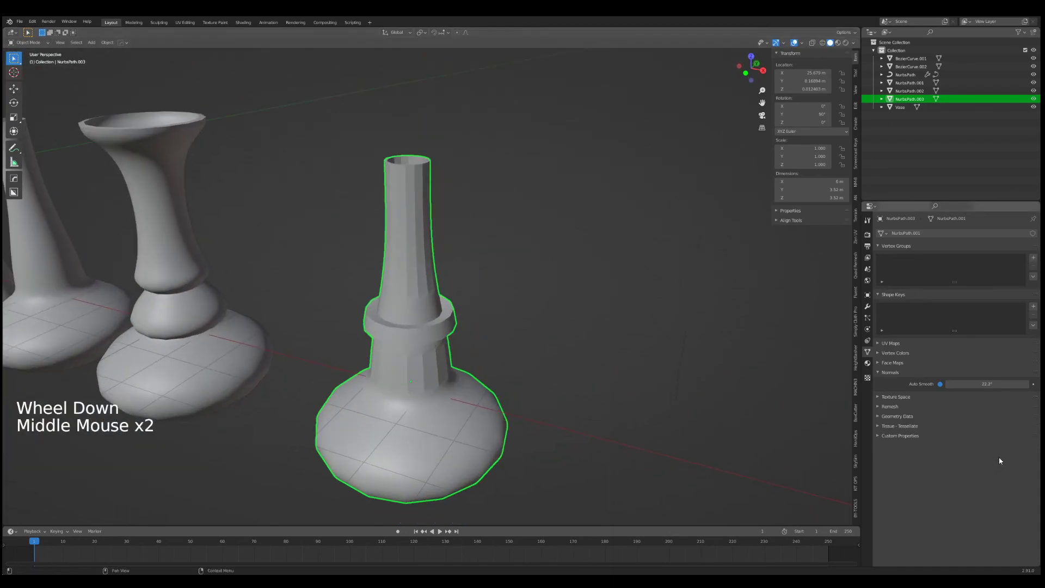
middle_click(506, 360)
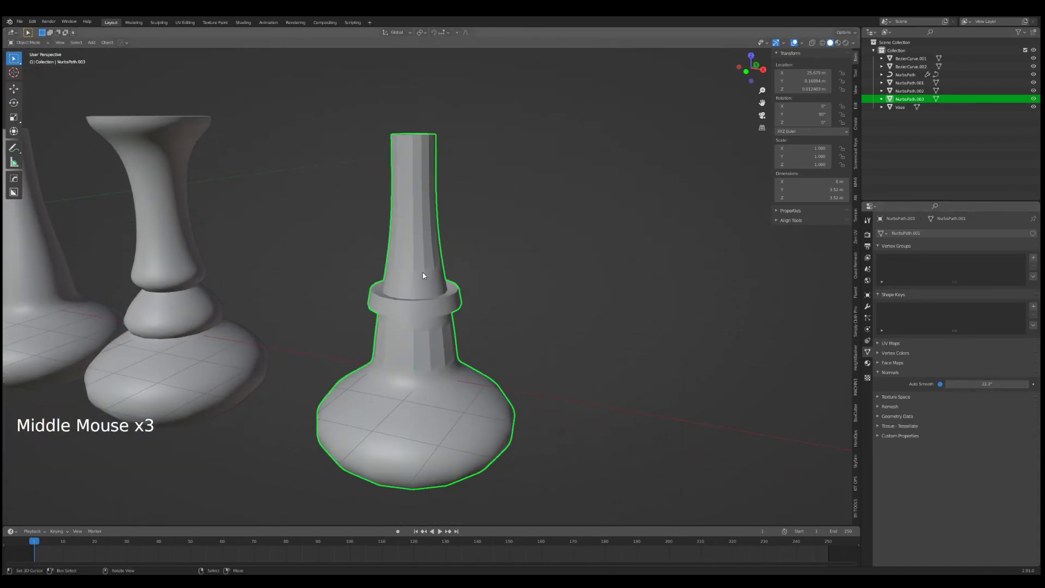
middle_click(435, 272)
middle_click(481, 312)
scroll("down", 3)
middle_click(488, 317)
scroll("up", 3)
middle_click(495, 351)
scroll("up", 3)
middle_click(394, 347)
scroll("down", 3)
middle_click(434, 309)
middle_click(438, 315)
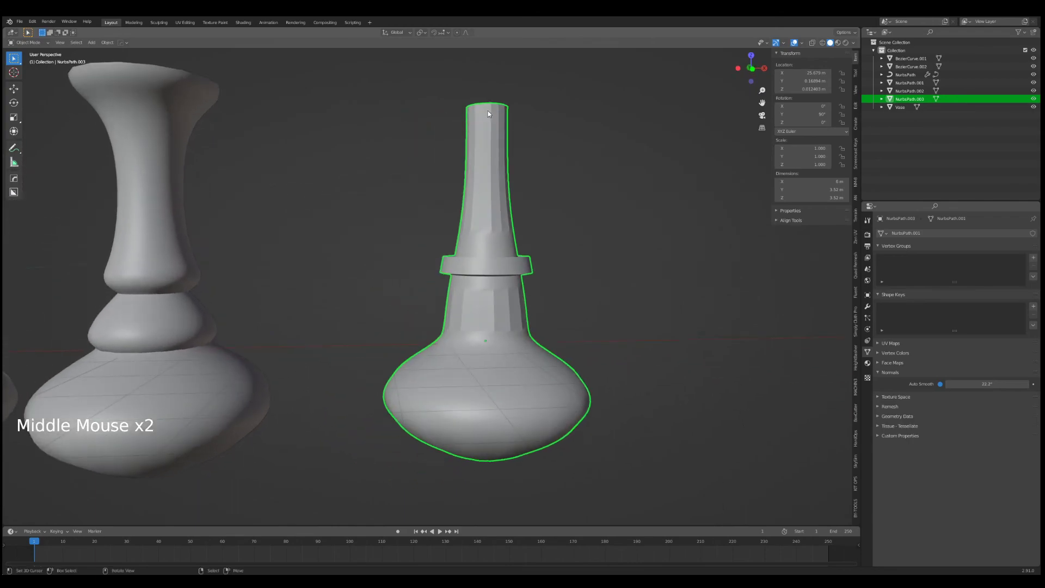